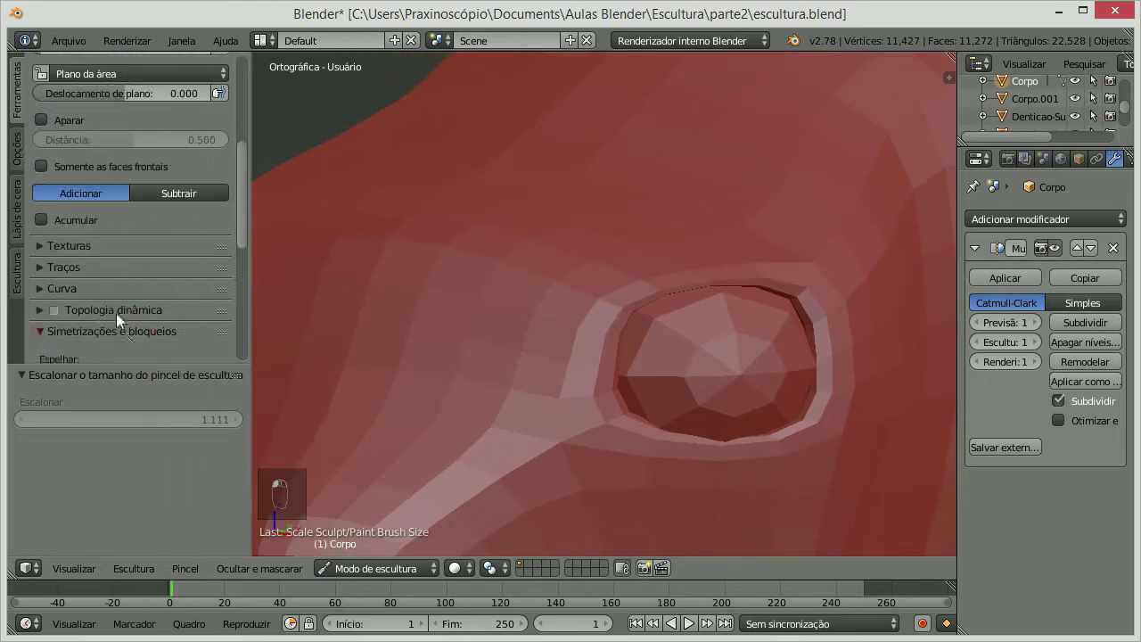
- Enable X-axis mirror symmetry for sculpt strokes after framing the side of the head
left_click_drag(40, 247, 454, 273)
left_click_drag(460, 269, 541, 243)
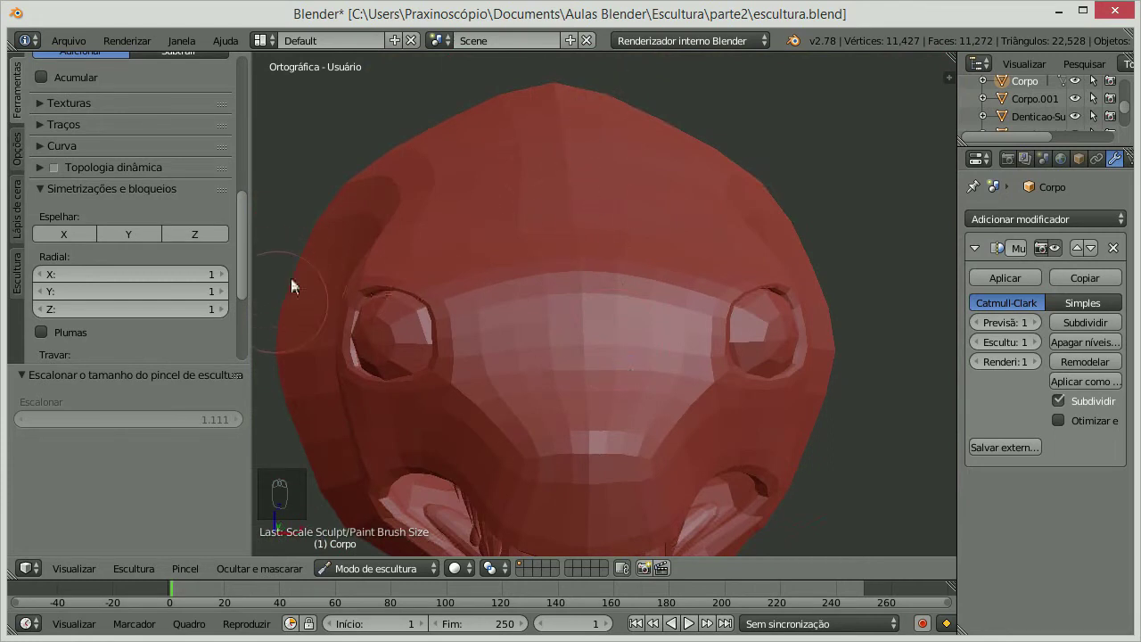
left_click_drag(486, 401, 690, 282)
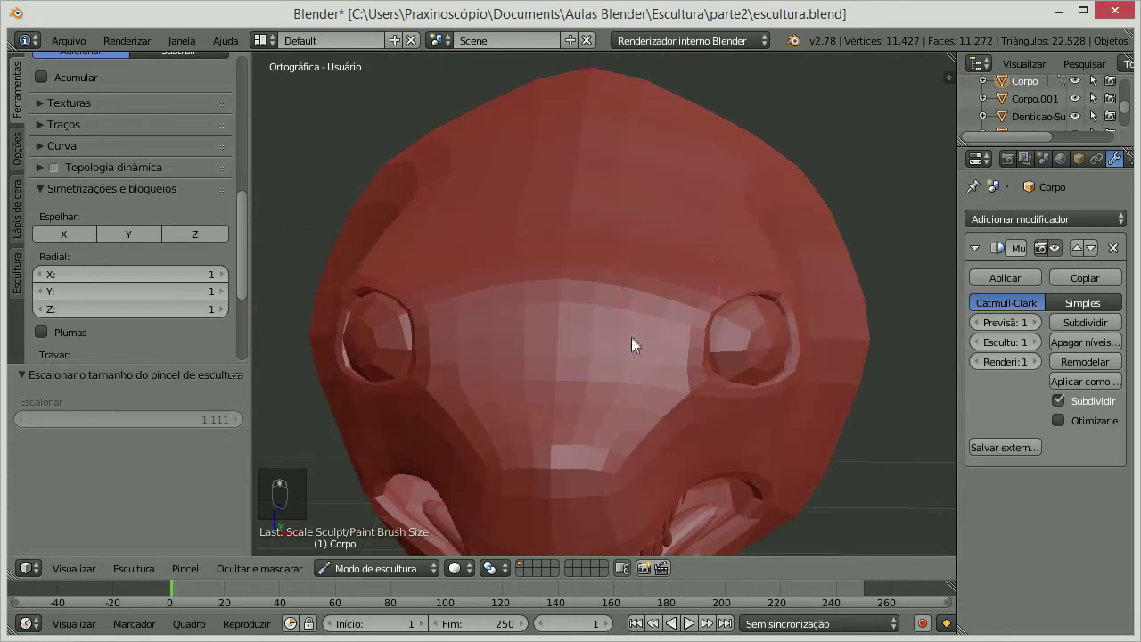
left_click_drag(444, 347, 516, 420)
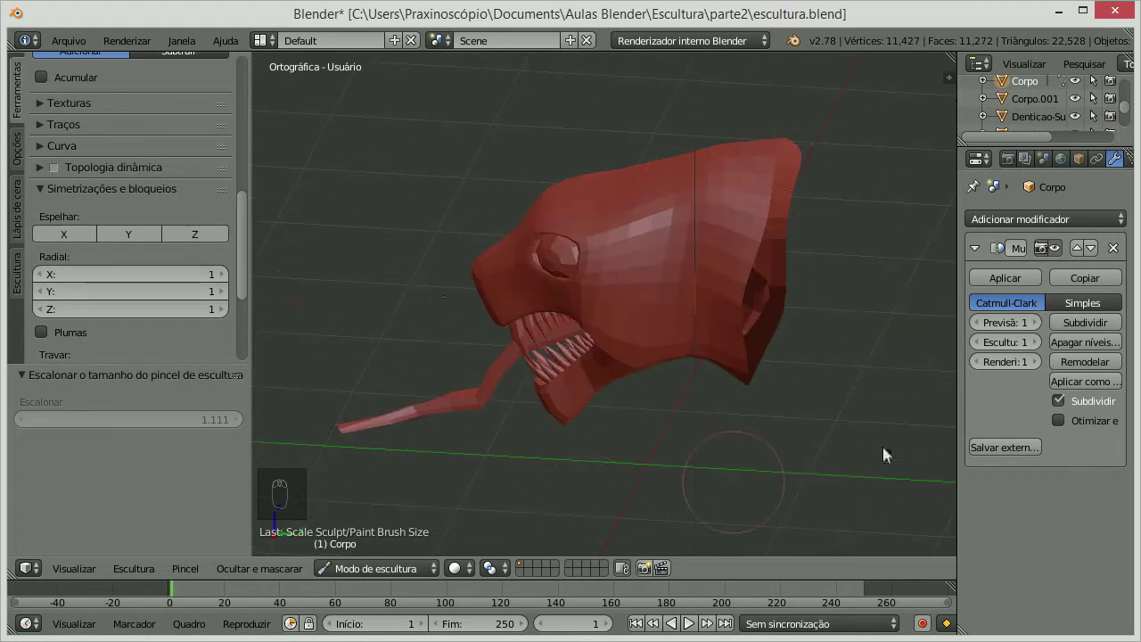
left_click_drag(527, 252, 180, 229)
left_click_drag(538, 282, 49, 240)
left_click(49, 240)
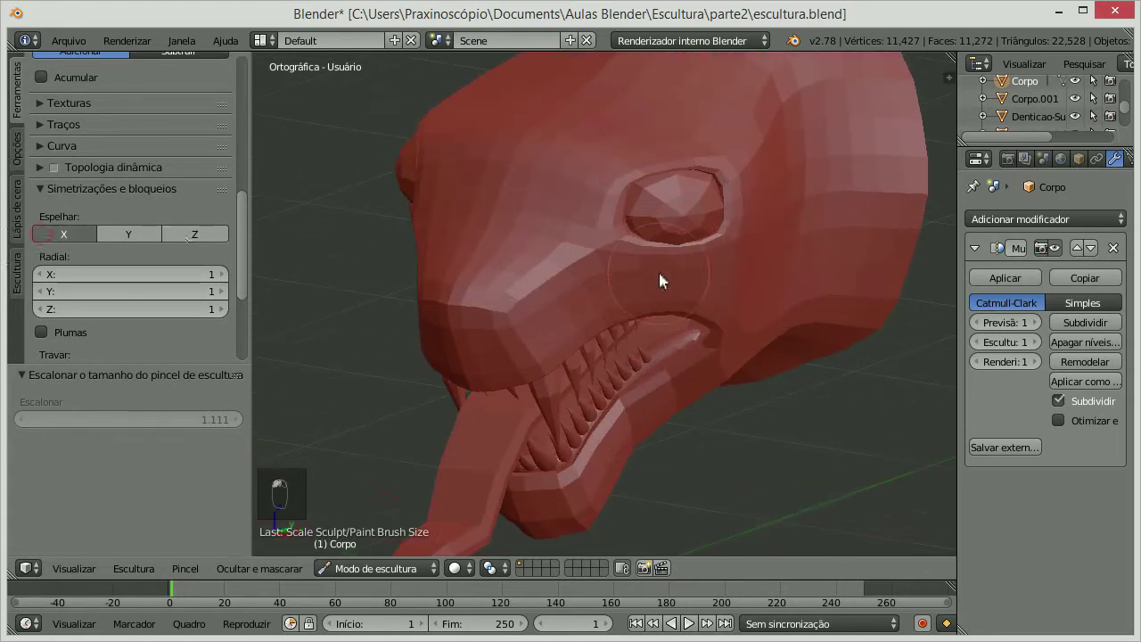
- Raise a rim and brow ridge around the eye socket with a crease beneath it
left_click_drag(622, 265, 701, 319)
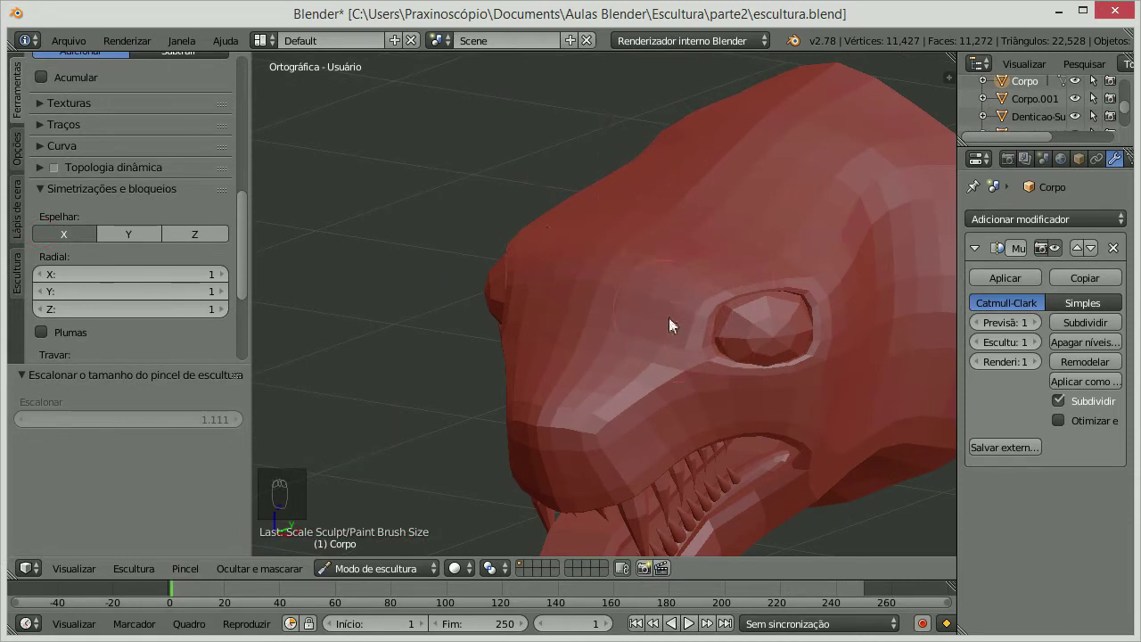
left_click_drag(685, 342, 751, 267)
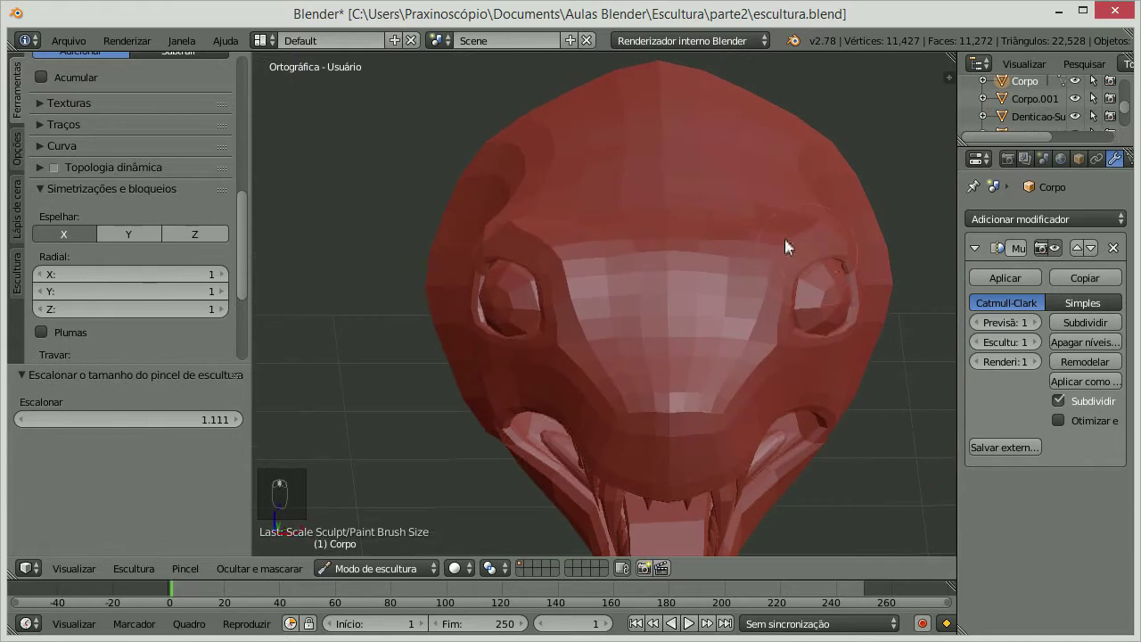
left_click_drag(510, 268, 556, 246)
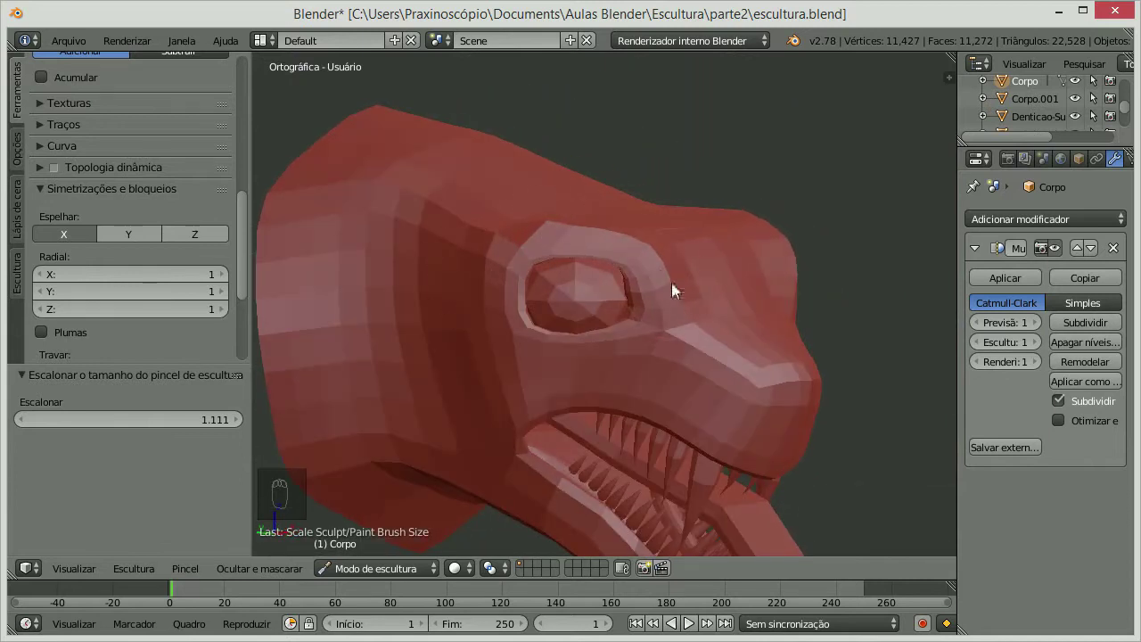
left_click_drag(537, 396, 535, 382)
left_click_drag(535, 383, 715, 422)
left_click_drag(715, 423, 699, 363)
left_click_drag(589, 404, 608, 346)
left_click_drag(607, 347, 585, 347)
left_click_drag(585, 347, 613, 374)
left_click_drag(612, 373, 597, 329)
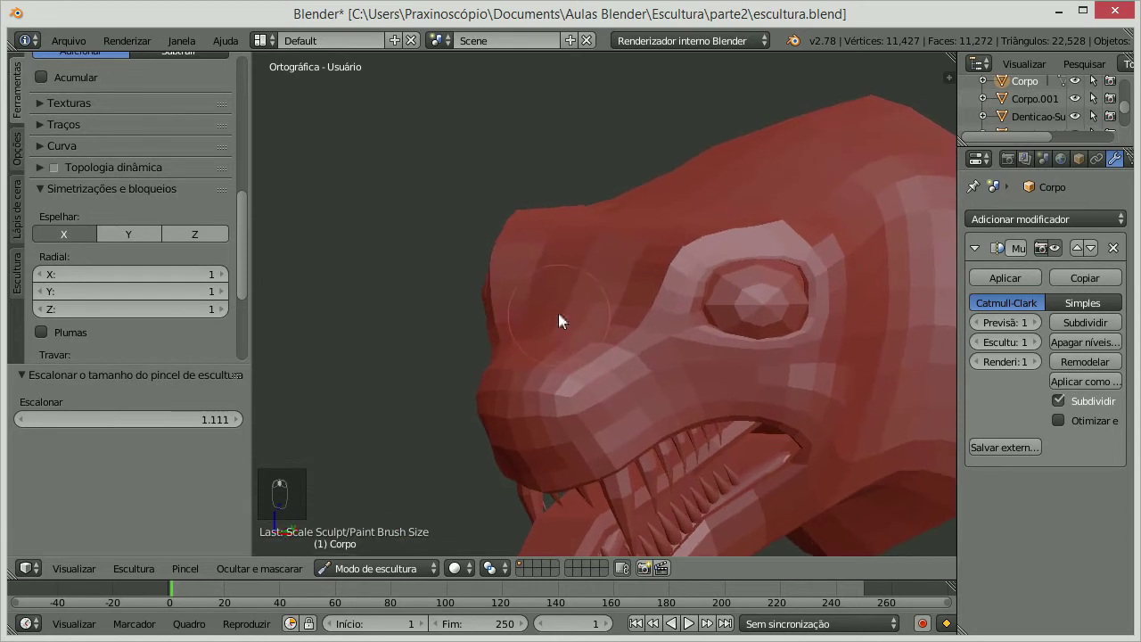
- Sculpt the snout ahead of the eye, the lip edge above the teeth and the cheek
left_click_drag(580, 379, 666, 244)
left_click_drag(681, 244, 787, 288)
left_click_drag(700, 315, 582, 312)
left_click_drag(678, 317, 589, 314)
left_click_drag(650, 277, 642, 231)
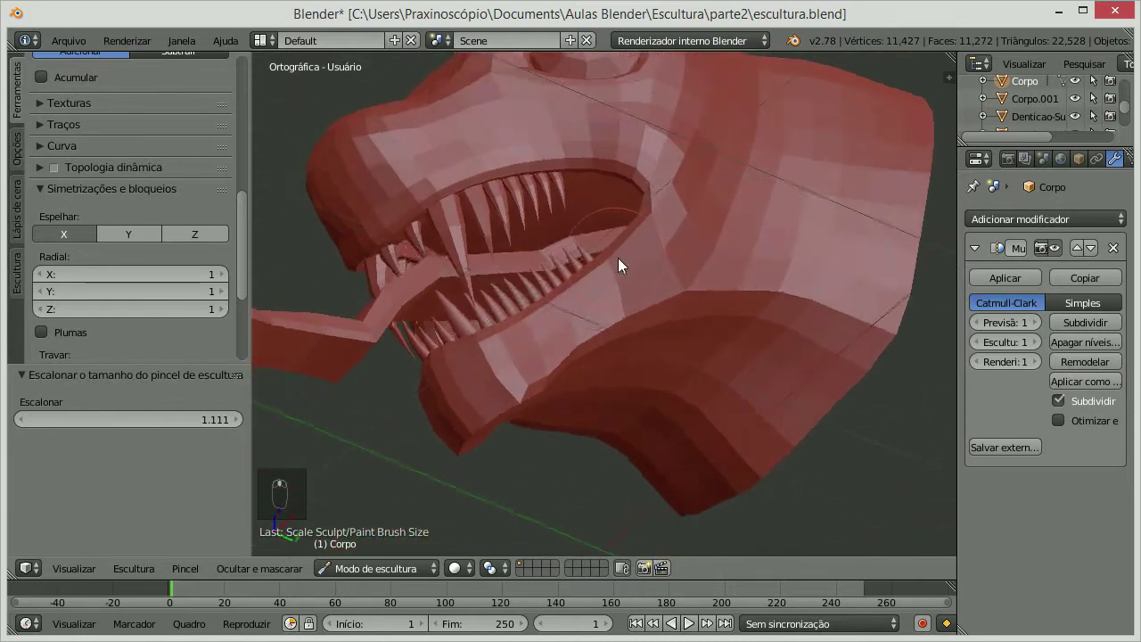
left_click_drag(560, 332, 563, 325)
left_click_drag(562, 326, 456, 251)
left_click_drag(534, 208, 628, 220)
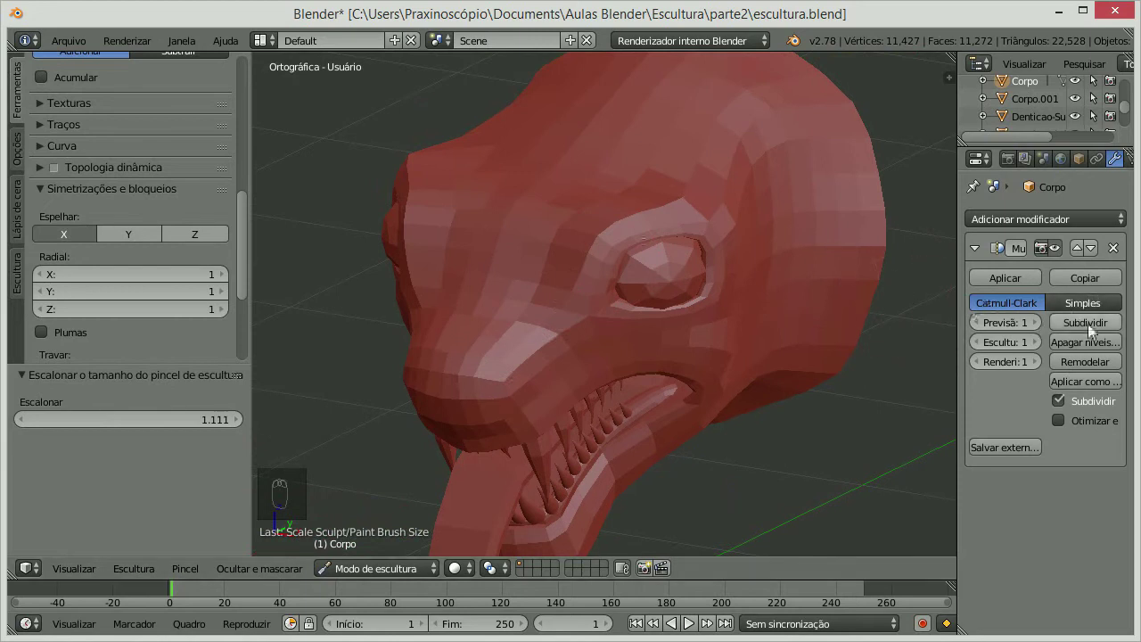
- Build up a raised bulge of volume on the snout
left_click_drag(1090, 320, 580, 264)
left_click_drag(581, 264, 547, 304)
left_click_drag(556, 277, 614, 287)
left_click_drag(613, 286, 521, 262)
left_click_drag(527, 276, 602, 372)
left_click_drag(603, 372, 603, 372)
- Shape the snout between the eyes and round out the nose bump
left_click_drag(602, 372, 579, 263)
left_click_drag(579, 263, 405, 285)
left_click_drag(406, 285, 442, 276)
left_click_drag(452, 265, 526, 258)
left_click_drag(526, 258, 586, 225)
left_click_drag(586, 226, 360, 287)
left_click_drag(360, 287, 456, 266)
left_click_drag(456, 265, 644, 241)
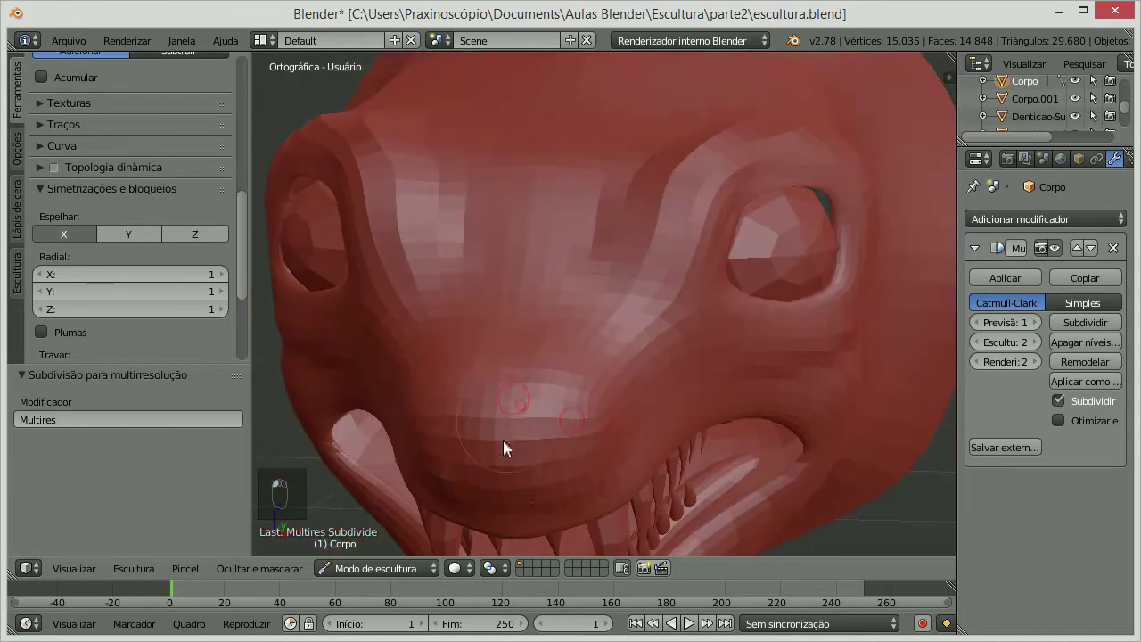
left_click_drag(676, 277, 685, 238)
left_click_drag(516, 297, 499, 305)
left_click_drag(500, 305, 550, 310)
- Shrink the brush and refine the edges of the nose bump
key("[")
key("[")
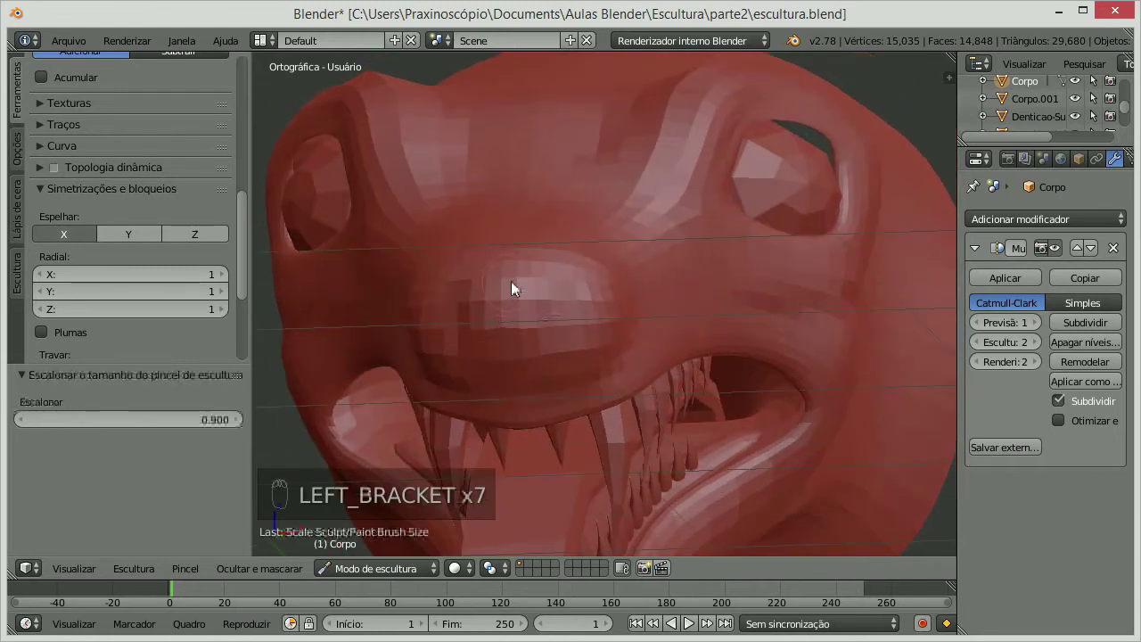
left_click_drag(517, 317, 527, 337)
left_click_drag(527, 337, 557, 319)
left_click_drag(616, 248, 697, 265)
left_click_drag(698, 264, 689, 310)
left_click_drag(580, 452, 708, 364)
left_click_drag(708, 364, 759, 297)
left_click_drag(632, 285, 613, 282)
left_click_drag(605, 290, 678, 248)
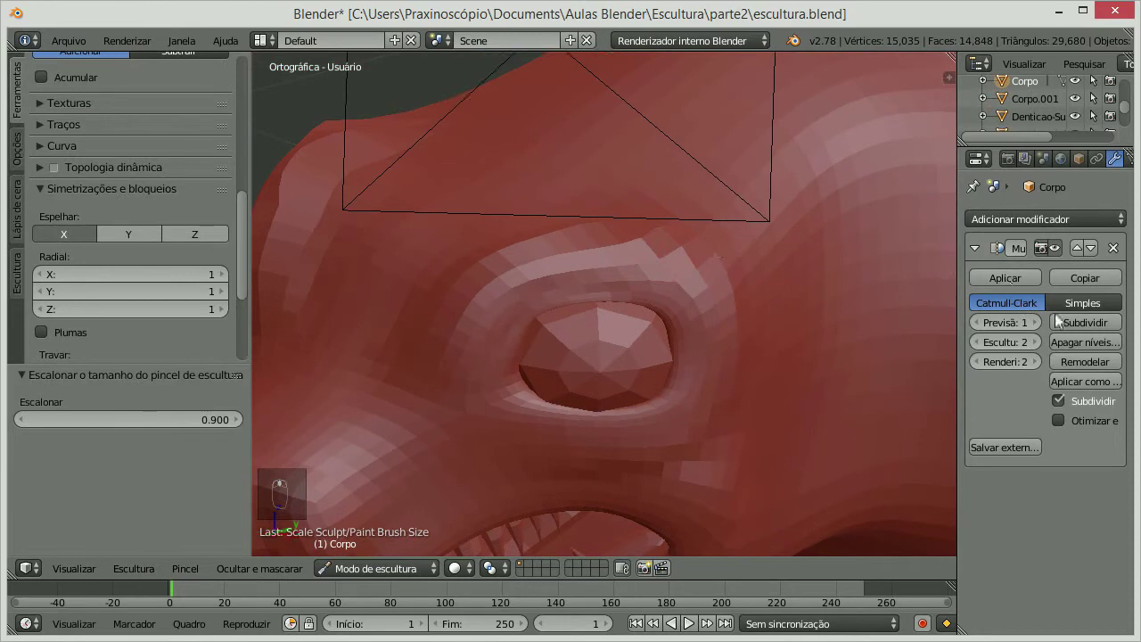
- Sharpen the rim of the eye socket up close
left_click_drag(1077, 321, 402, 332)
left_click_drag(455, 283, 599, 317)
middle_click(639, 313)
middle_click(782, 232)
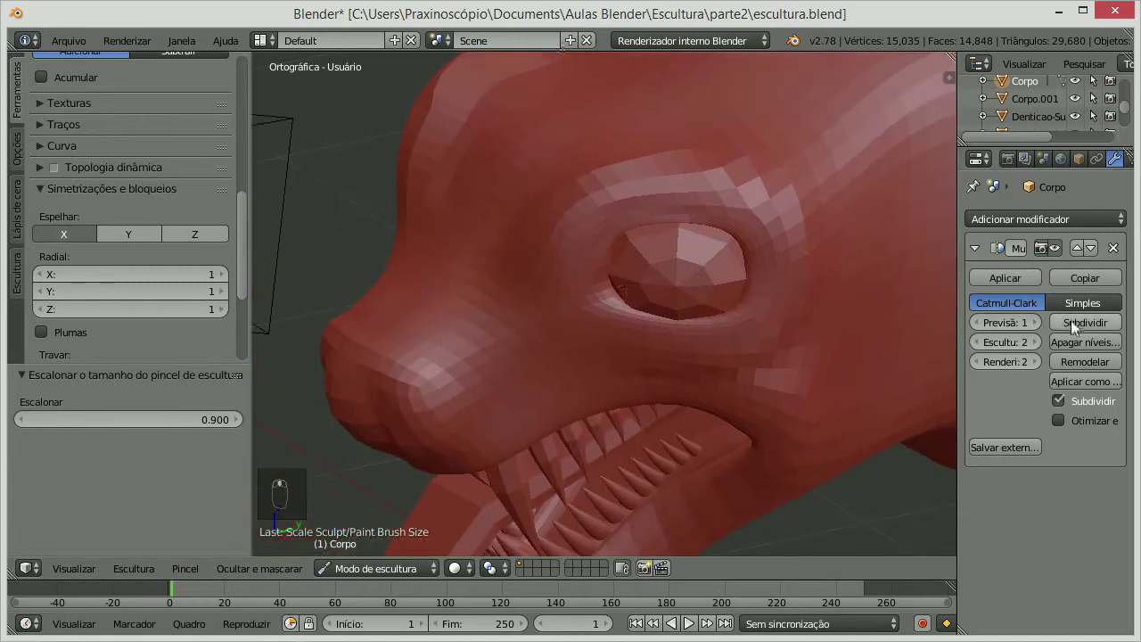
- Enlarge the brush and sculpt detail into the nose bump
left_click_drag(1081, 322, 576, 223)
left_click_drag(540, 270, 506, 354)
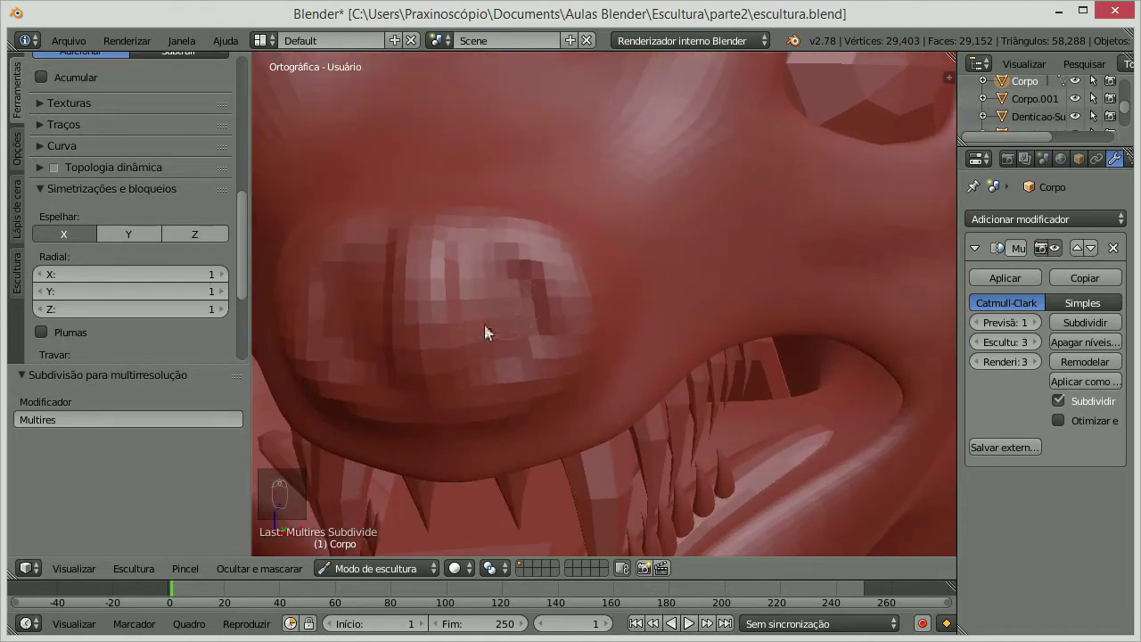
left_click_drag(443, 255, 448, 264)
key("]")
left_click_drag(449, 251, 449, 291)
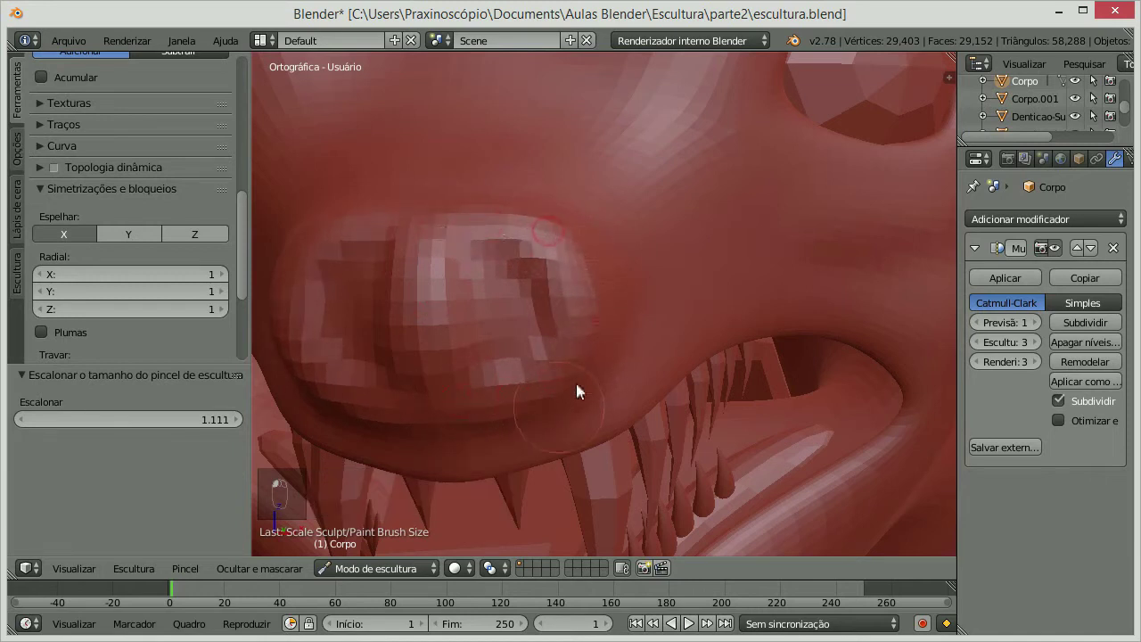
left_click(548, 251)
- Carve two nostril grooves into the snout, deepen them and shape their edges
left_click_drag(554, 243, 408, 389)
left_click_drag(407, 388, 587, 268)
left_click_drag(587, 268, 543, 281)
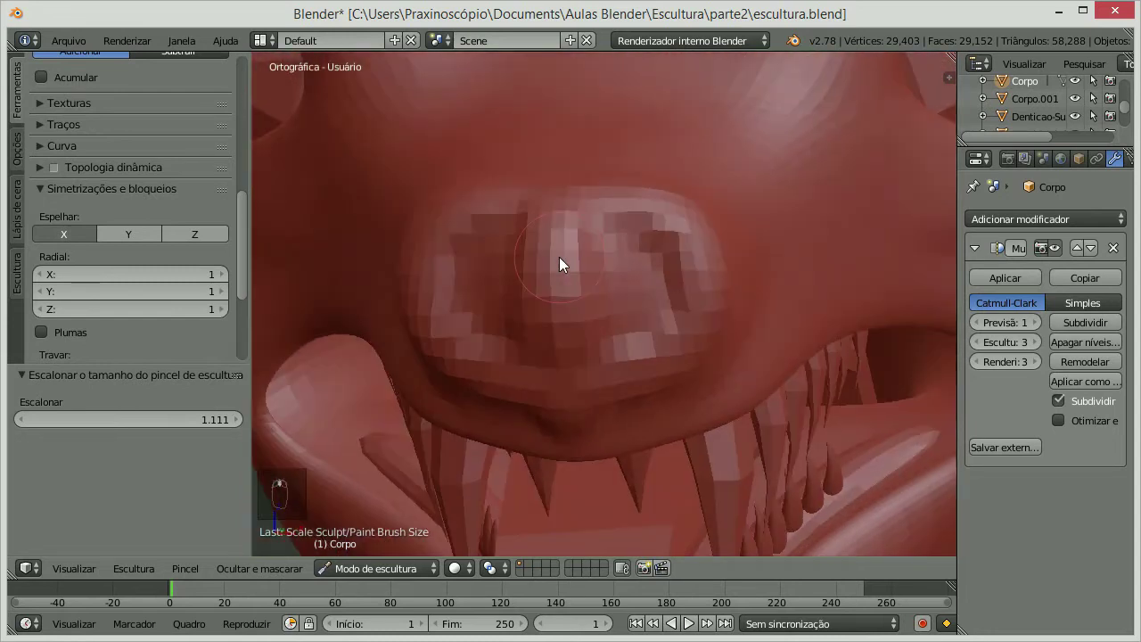
left_click_drag(565, 266, 588, 235)
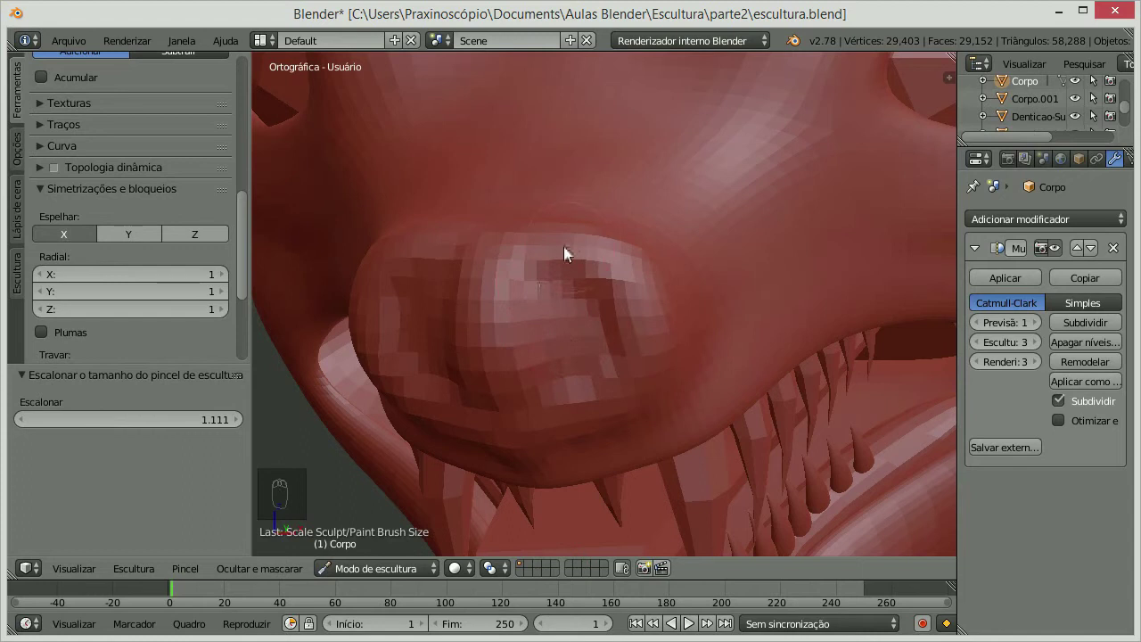
left_click_drag(581, 322, 608, 186)
left_click_drag(609, 186, 643, 358)
left_click(643, 358)
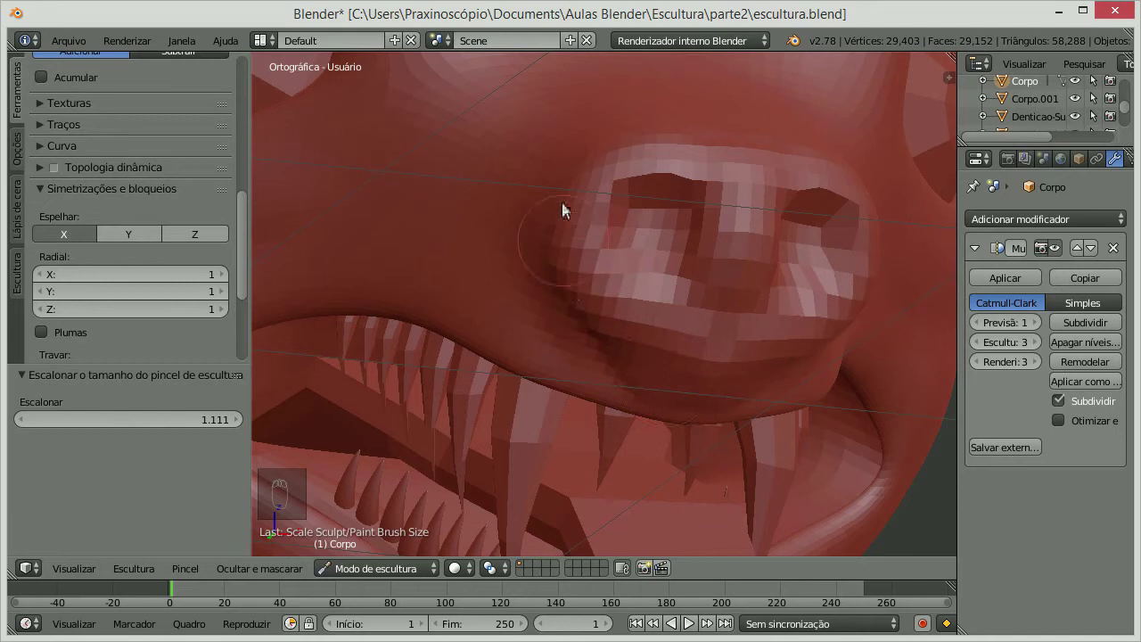
left_click_drag(727, 197, 699, 239)
- Sculpt wrinkles beside the eye and a crease below it
middle_click(628, 318)
left_click_drag(611, 300, 662, 221)
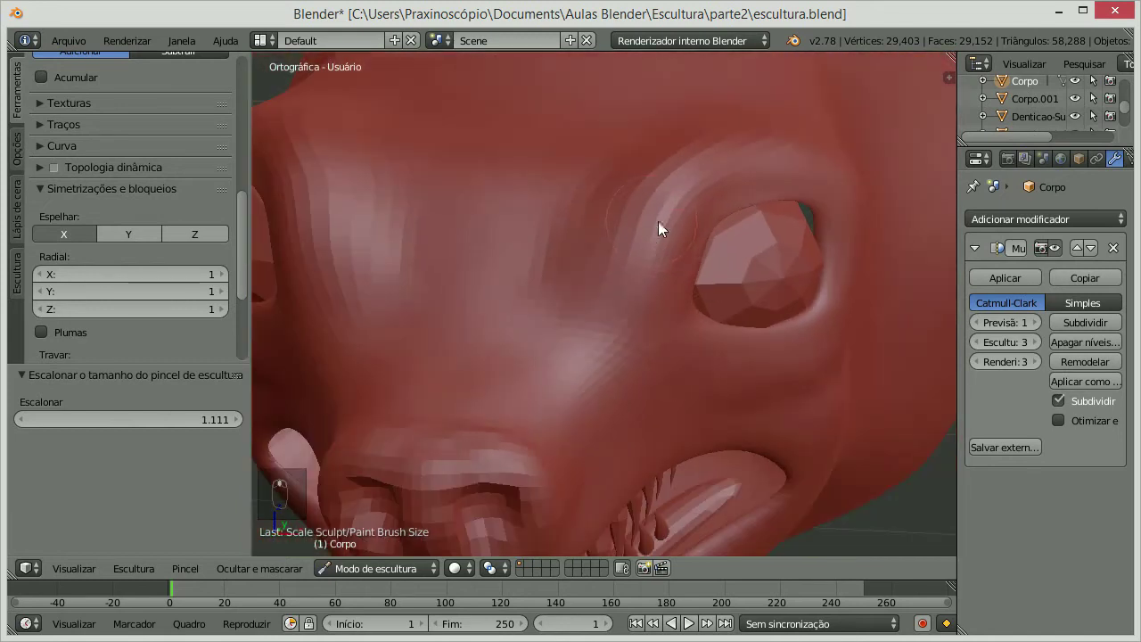
key("]")
left_click_drag(619, 315, 708, 219)
left_click_drag(708, 219, 649, 186)
left_click(681, 204)
left_click_drag(775, 331, 758, 430)
left_click_drag(758, 430, 771, 379)
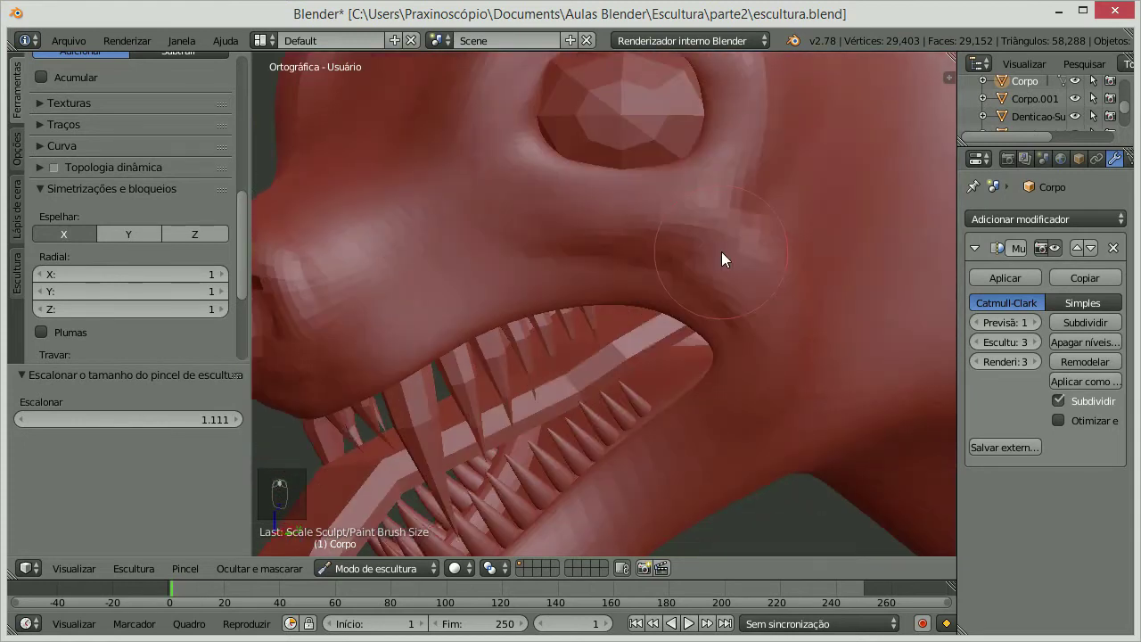
- Deepen the cheek crease and add skin wrinkles between the eyes and on the forehead
left_click_drag(554, 248, 559, 149)
left_click_drag(559, 149, 586, 265)
left_click_drag(586, 265, 572, 228)
left_click_drag(572, 228, 545, 345)
left_click_drag(545, 345, 589, 347)
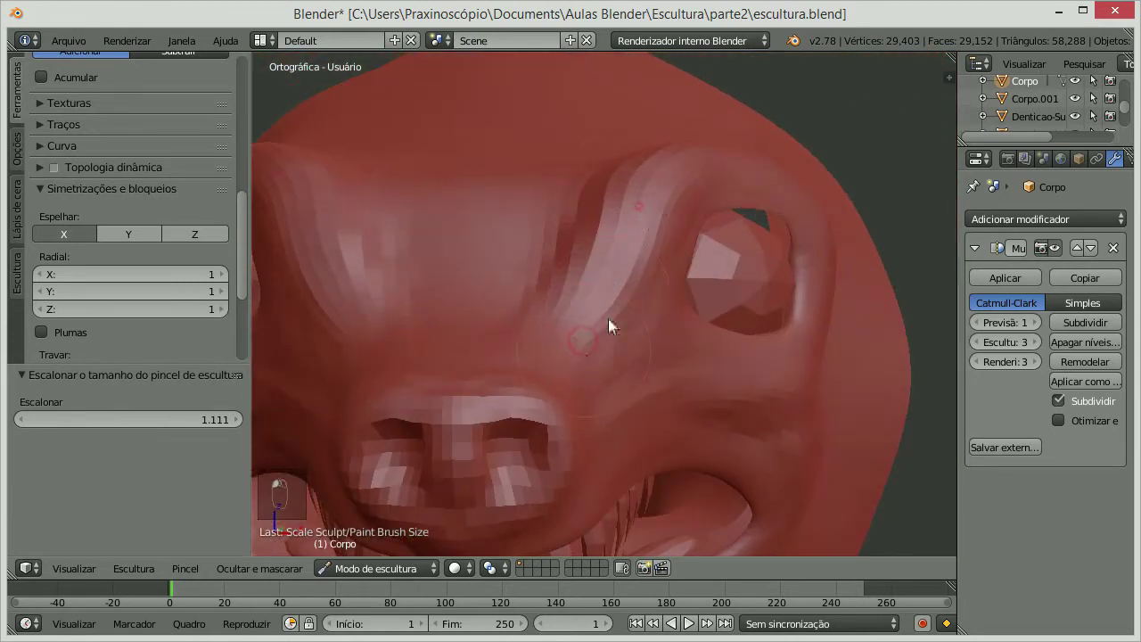
left_click(534, 241)
left_click_drag(612, 225, 582, 242)
left_click(582, 242)
left_click_drag(576, 236, 497, 198)
left_click_drag(488, 160, 474, 312)
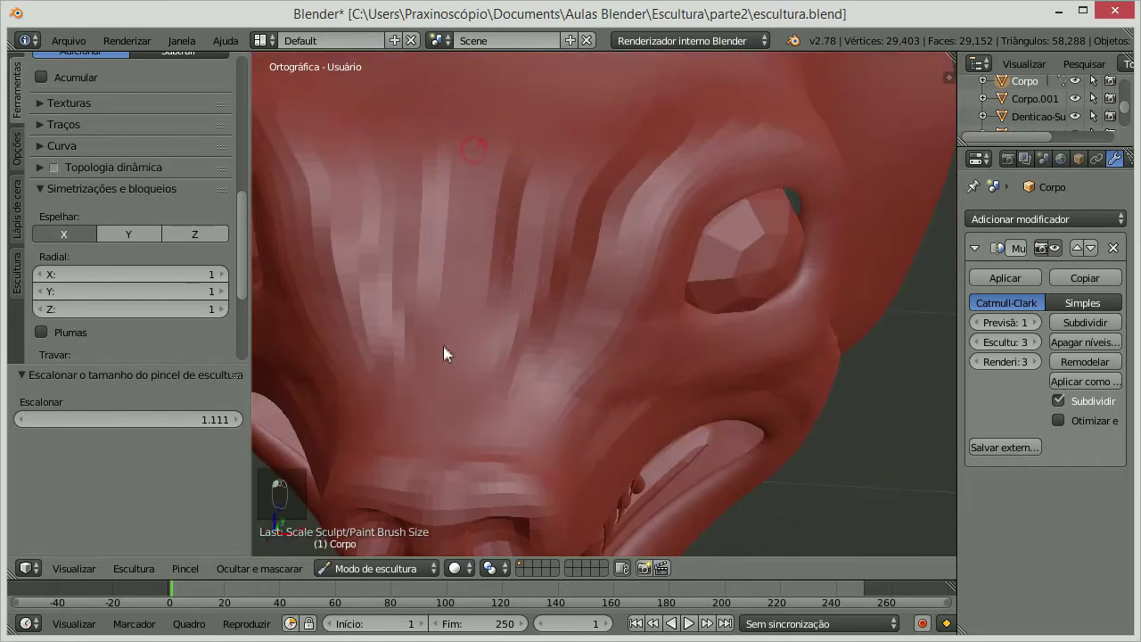
- Review the whole head and add clay ridges along its top
left_click_drag(487, 210, 613, 236)
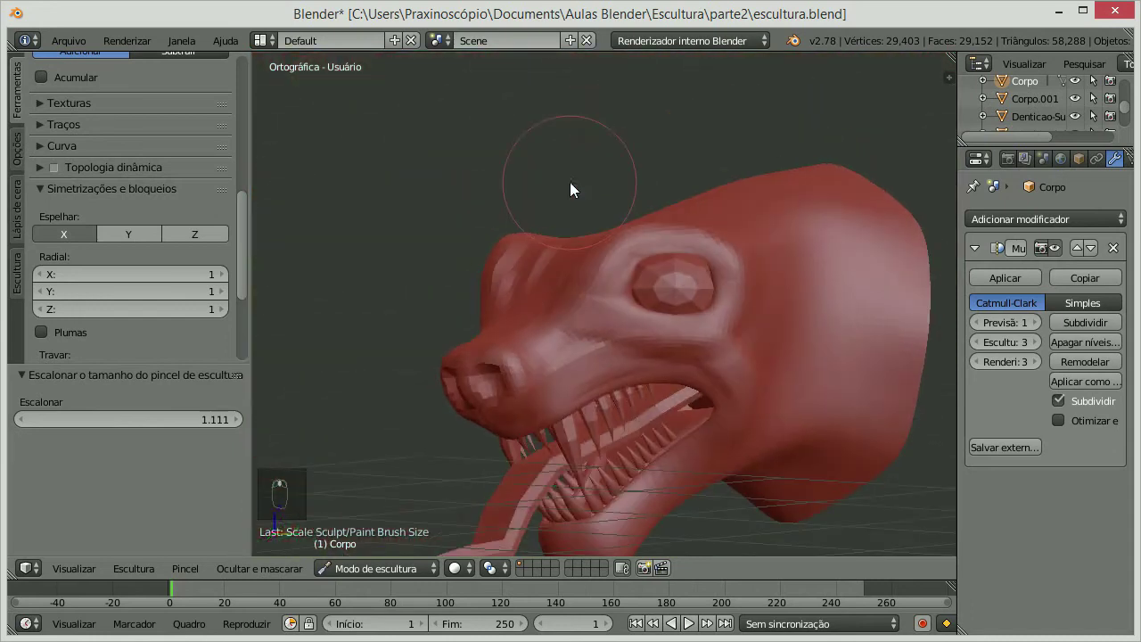
left_click_drag(616, 219, 780, 168)
left_click_drag(780, 168, 806, 137)
left_click_drag(806, 137, 387, 190)
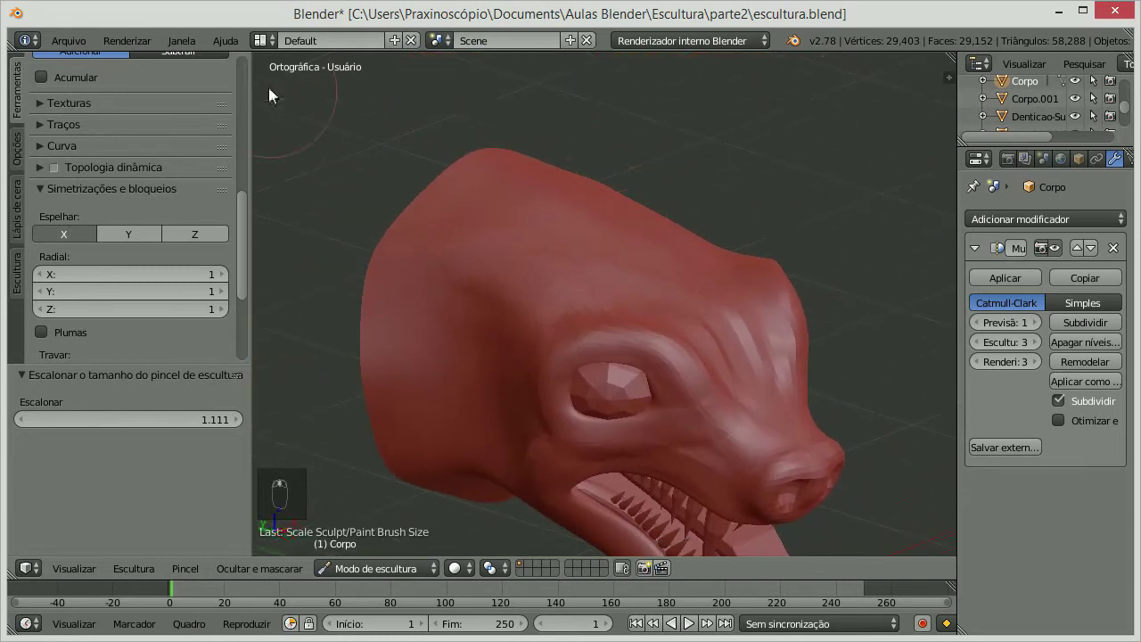
- Build up clay on the upper snout and stroke ridges across the top of the head
left_click_drag(249, 75, 278, 158)
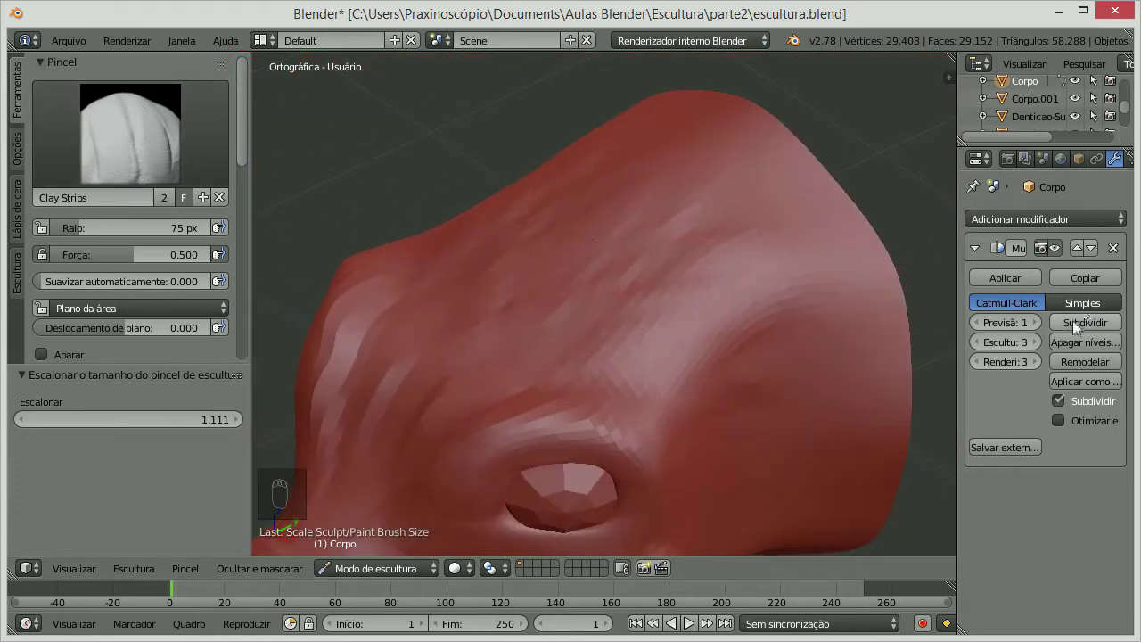
left_click_drag(1121, 317, 685, 230)
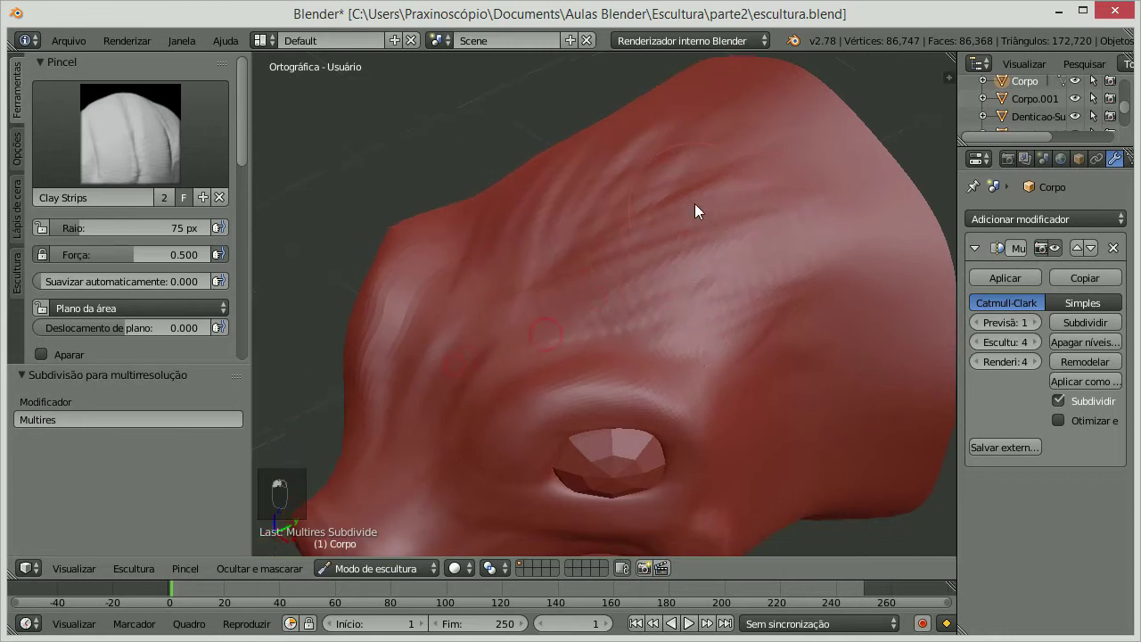
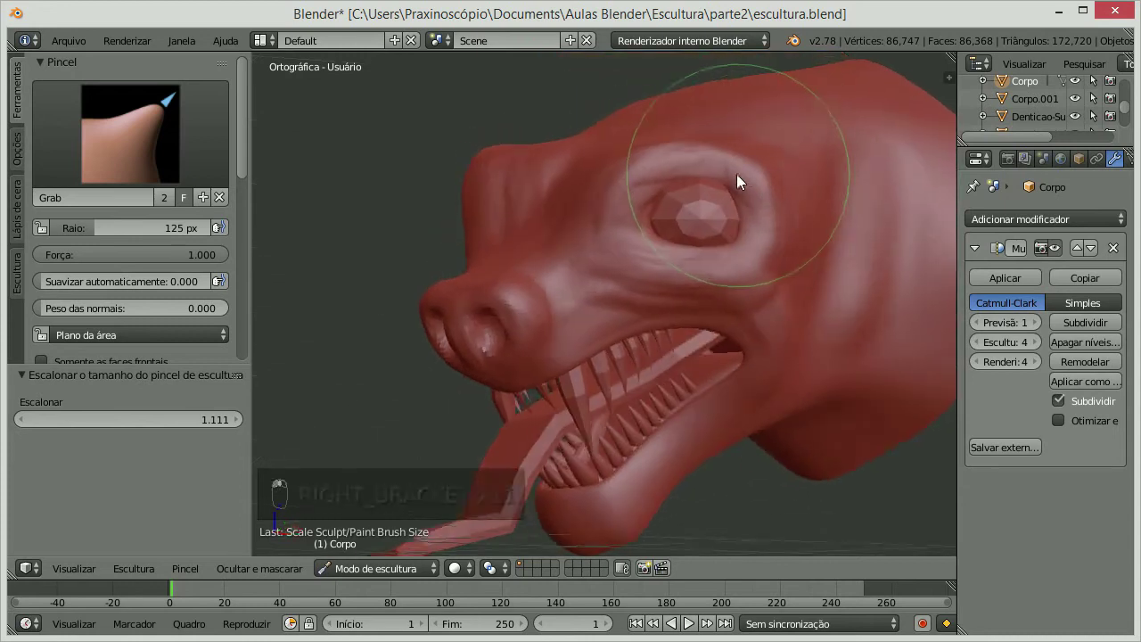
- Pull the brow outward and drag skin over the eye socket rim with the Grab brush
left_click_drag(758, 256, 755, 217)
left_click_drag(612, 186, 612, 204)
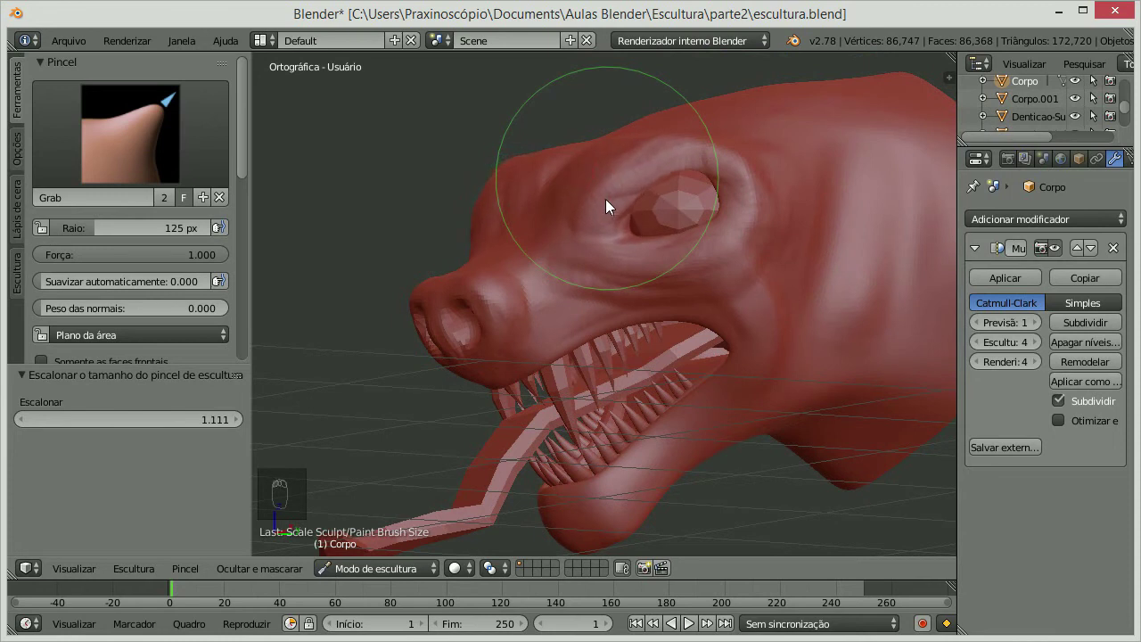
left_click_drag(726, 223, 789, 269)
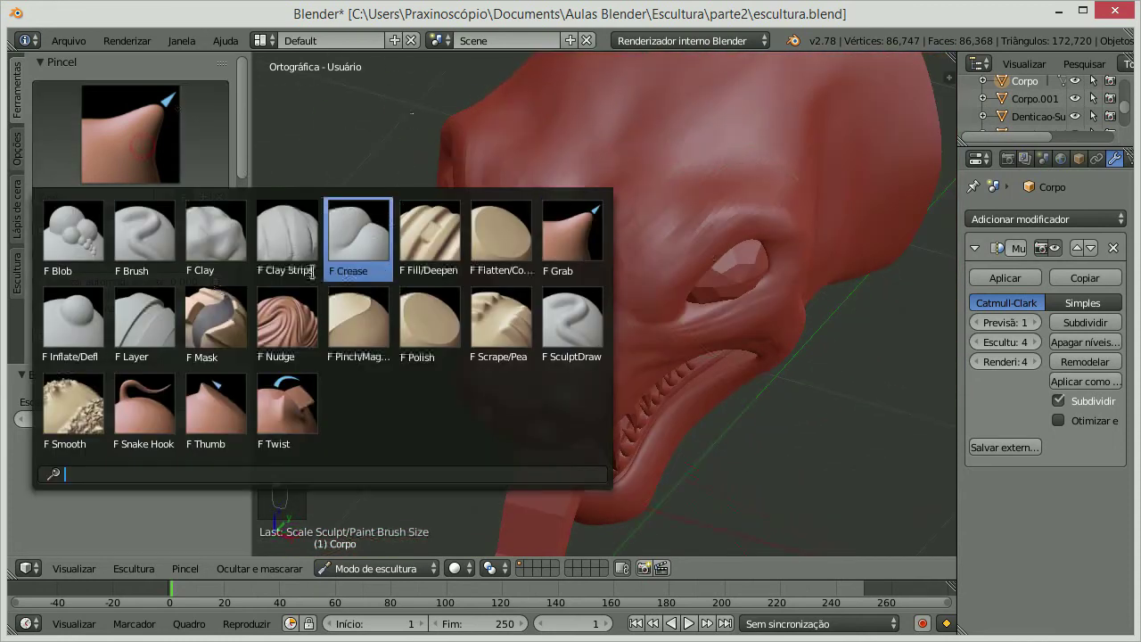
- Switch to the Clay Strips brush and frame the eye from the side
left_click_drag(278, 234, 743, 195)
left_click_drag(743, 196, 750, 113)
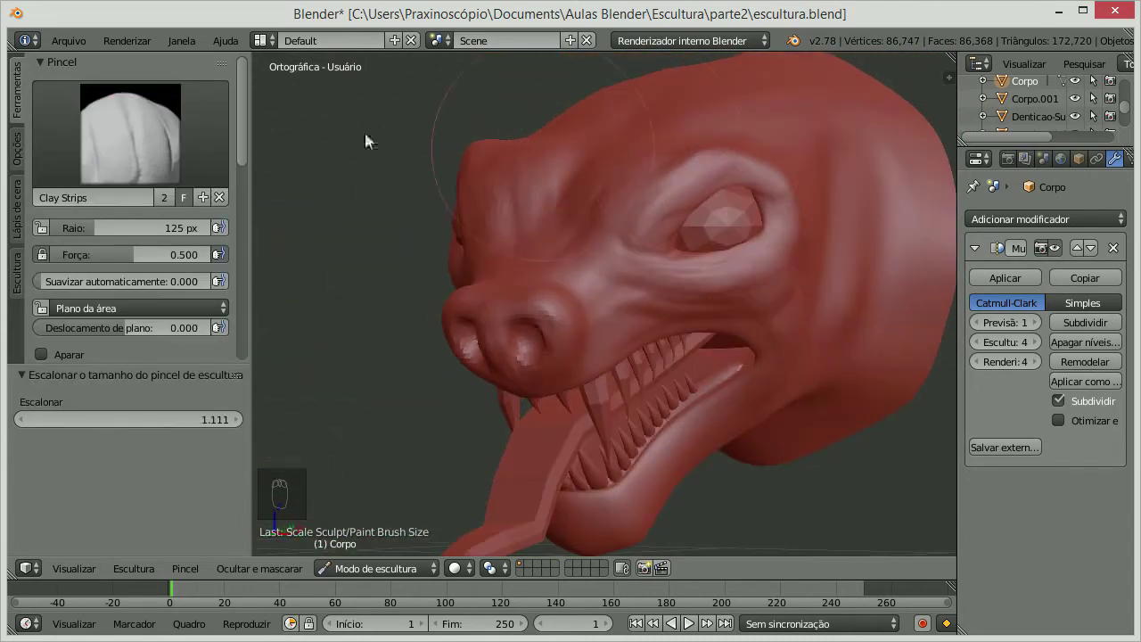
left_click_drag(623, 220, 784, 181)
middle_click(785, 181)
left_click_drag(785, 178, 775, 180)
left_click(769, 180)
- Lay clay strokes around and in front of the eye, then shrink the brush to 51 px
left_click_drag(777, 170, 659, 218)
left_click_drag(670, 227, 784, 204)
left_click_drag(780, 204, 631, 167)
left_click_drag(803, 172, 358, 150)
left_click(348, 224)
left_click_drag(653, 233, 645, 271)
key("[")
key("[")
- Build a clay brow ridge above the eye and wrinkles across the forehead
left_click_drag(589, 257, 628, 204)
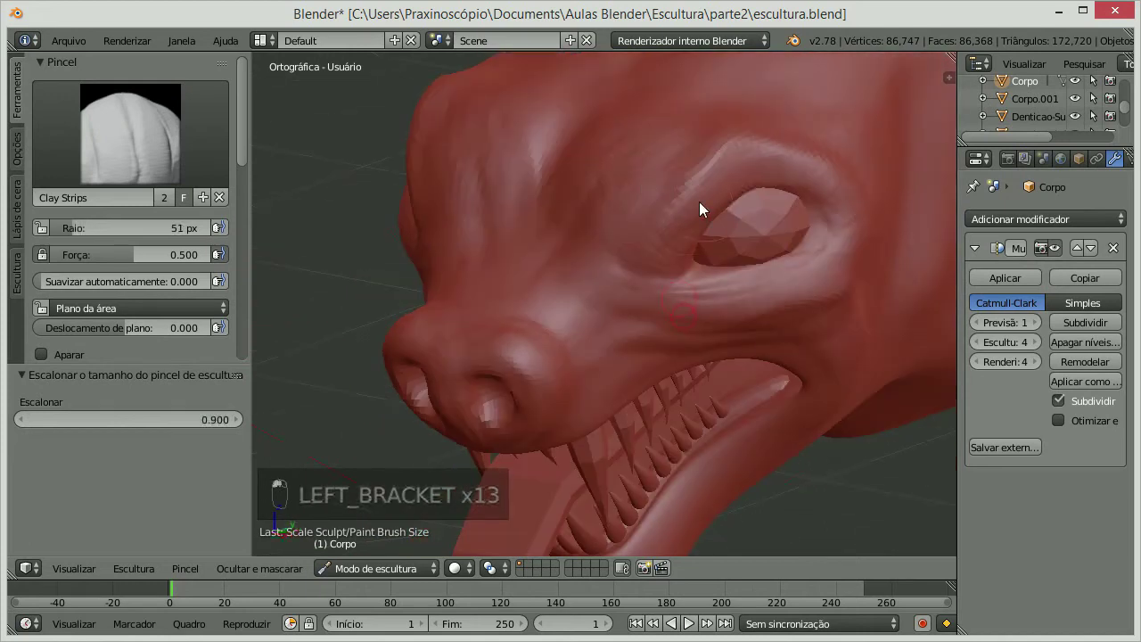
left_click_drag(583, 222, 684, 171)
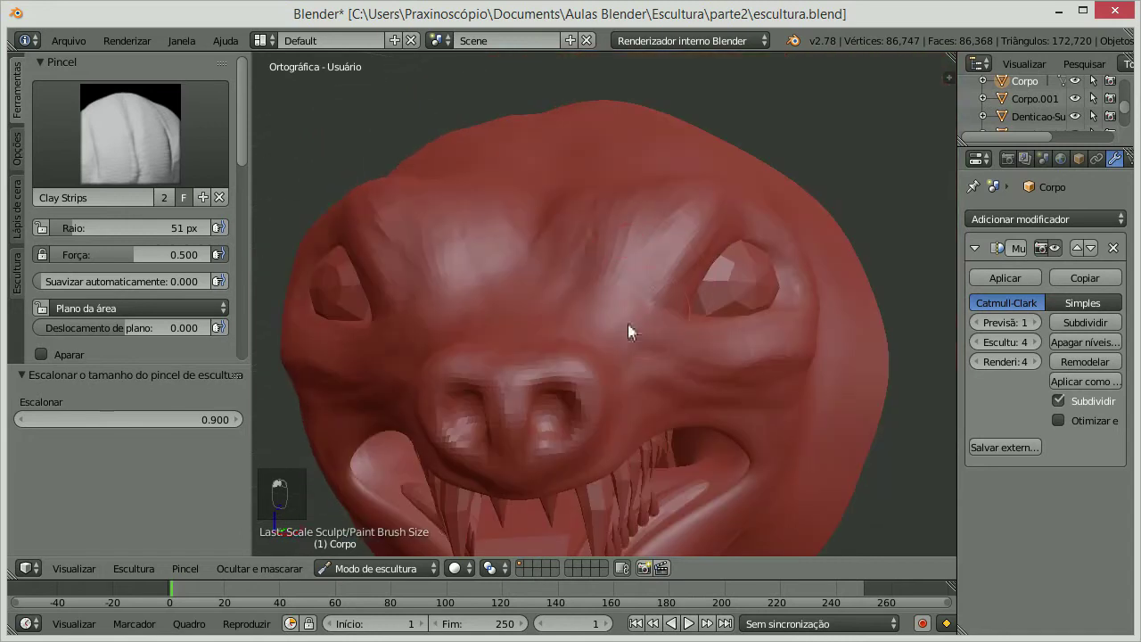
left_click_drag(613, 313, 708, 310)
left_click_drag(686, 329, 654, 320)
left_click_drag(653, 320, 556, 219)
left_click_drag(673, 214, 637, 196)
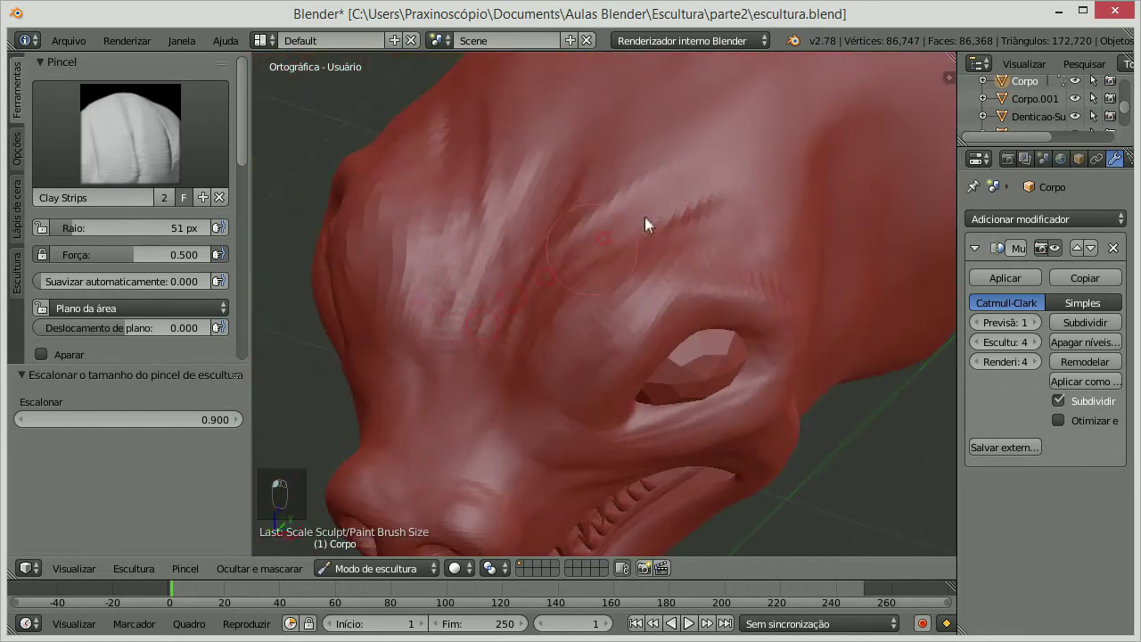
left_click_drag(543, 251, 618, 163)
left_click_drag(618, 163, 670, 209)
- Layer finer wrinkles over the brow above the eye up close
middle_click(670, 209)
left_click(556, 202)
left_click_drag(605, 209, 430, 256)
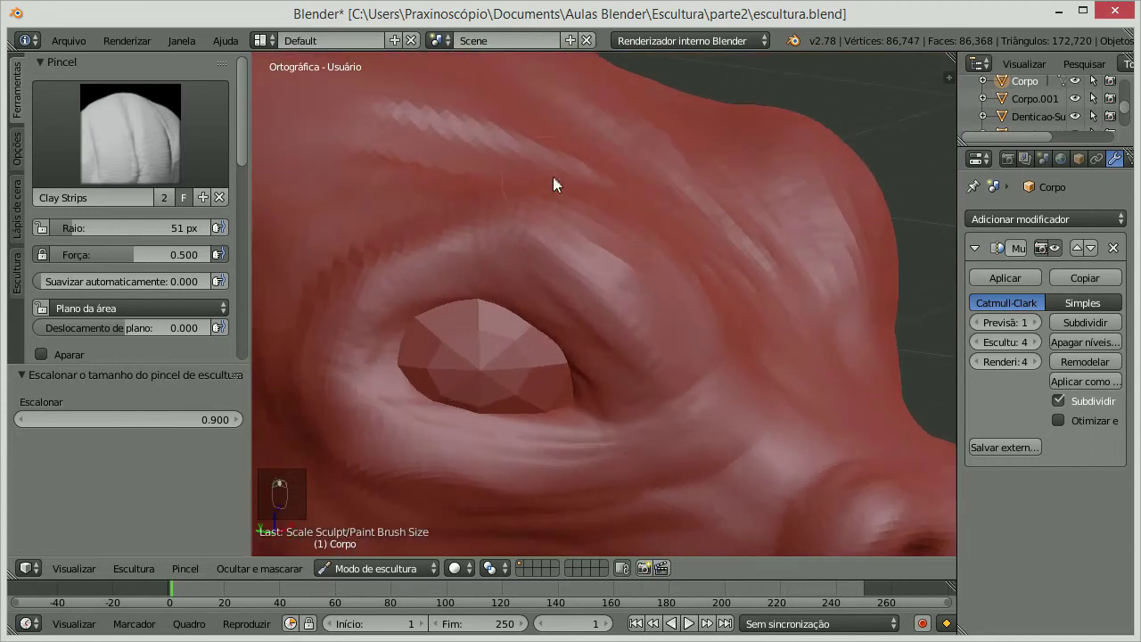
left_click_drag(488, 241, 436, 211)
left_click_drag(474, 244, 490, 242)
left_click_drag(662, 211, 569, 110)
left_click_drag(602, 221, 731, 250)
left_click_drag(731, 249, 660, 282)
left_click_drag(660, 282, 708, 264)
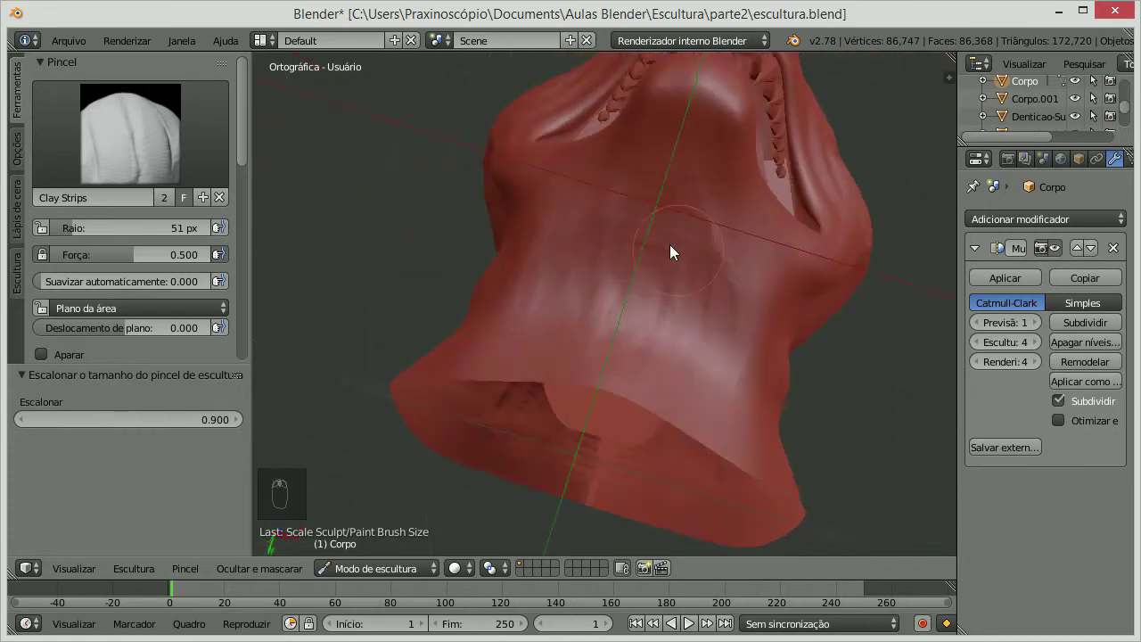
- Add clay strips to the cheek from a side view of the head
left_click_drag(739, 265, 683, 328)
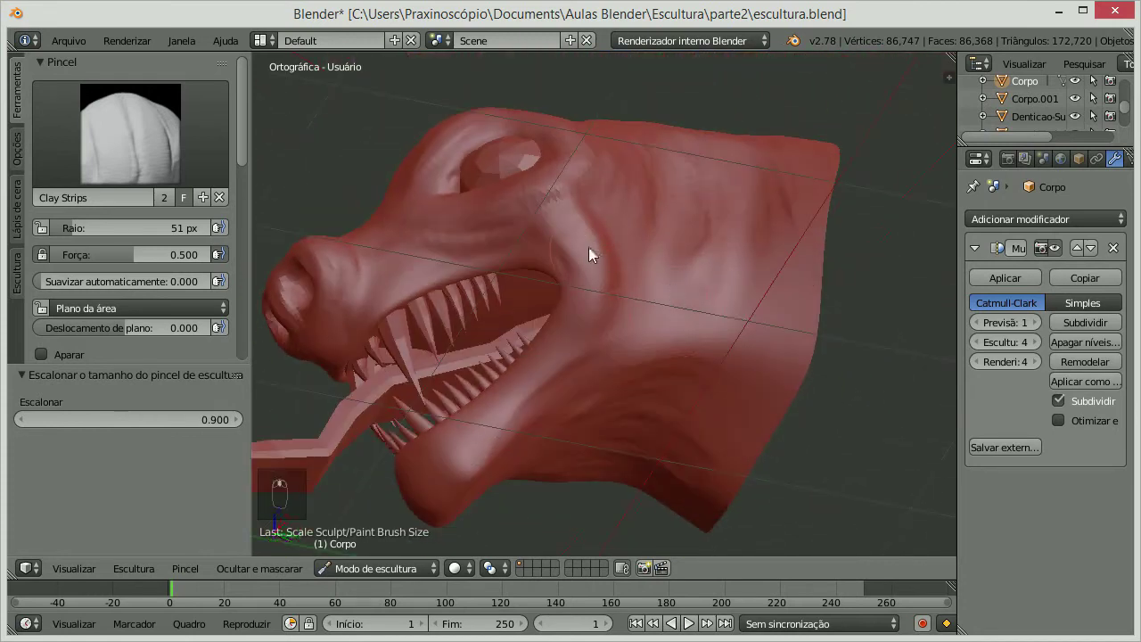
left_click_drag(586, 228, 595, 244)
left_click_drag(595, 244, 553, 369)
left_click_drag(630, 225, 593, 281)
- Switch to the Crease brush at strength 0.25 and shrink its radius to 25 px
left_click(526, 308)
left_click_drag(605, 229, 122, 125)
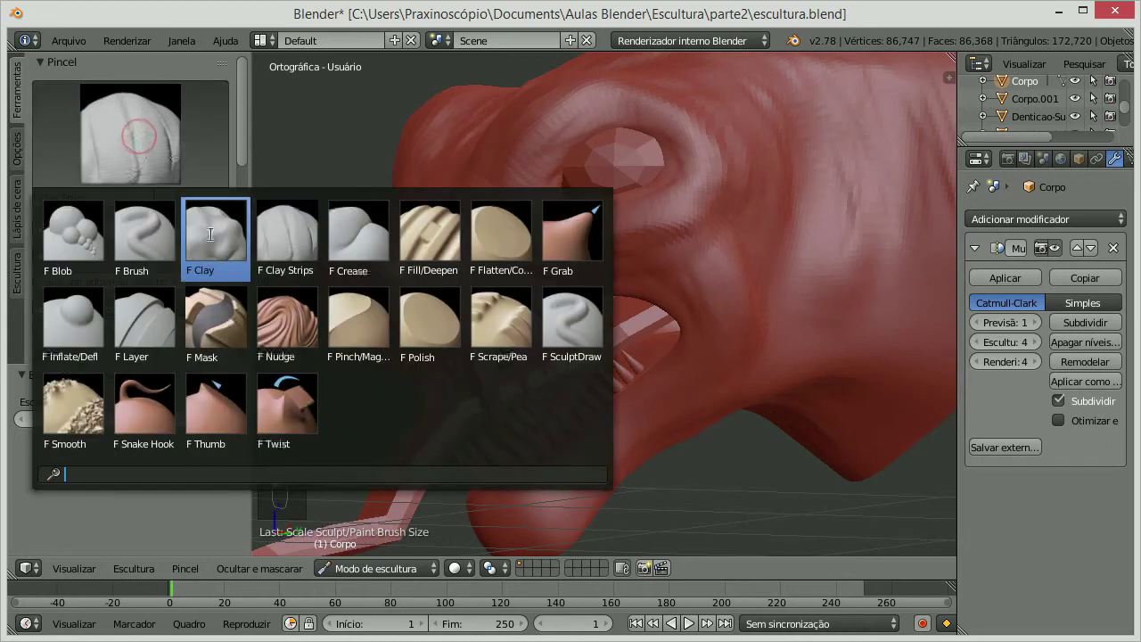
left_click_drag(521, 181, 622, 233)
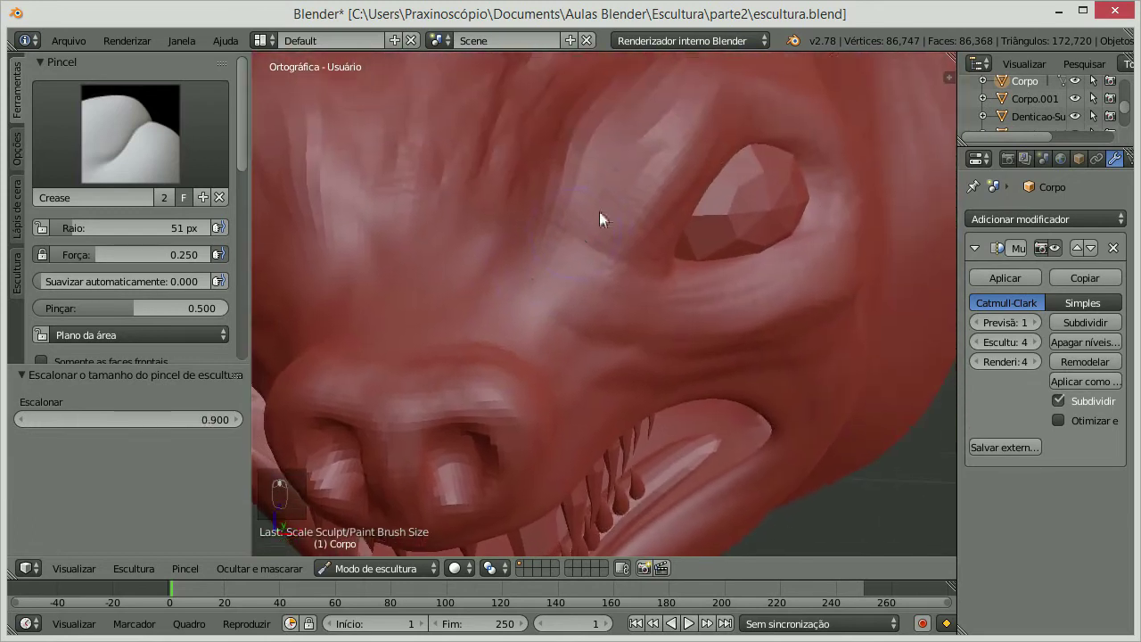
middle_click(632, 153)
key("p")
key("p")
key("p")
key("p")
key("[")
key("[")
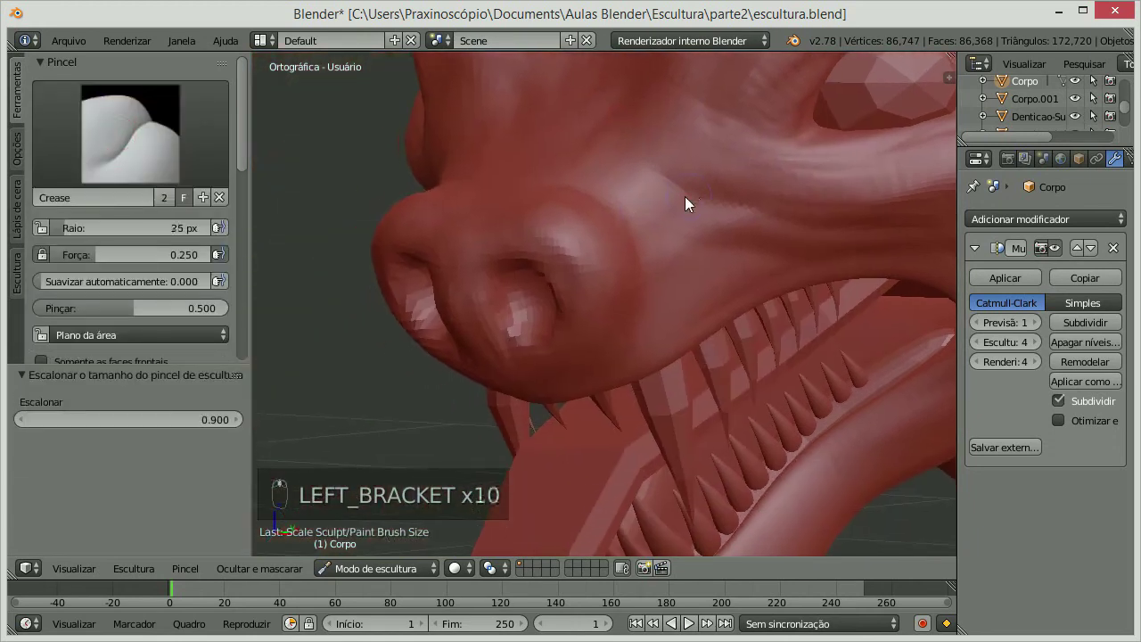
- Carve crease lines along the top of the snout and above the nose
left_click_drag(610, 296, 701, 273)
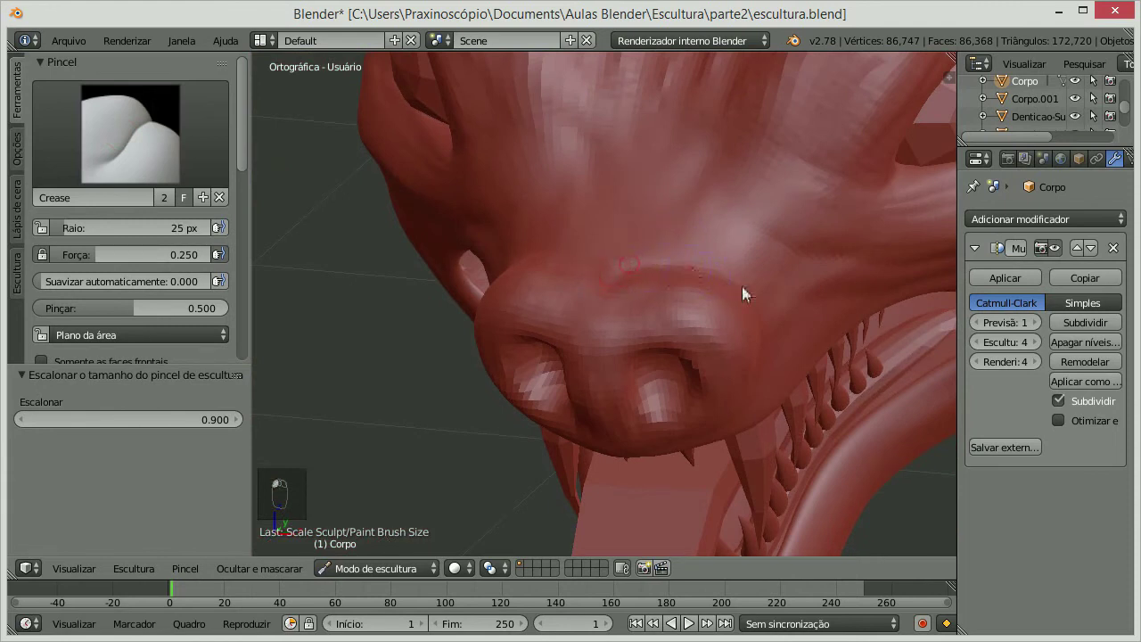
left_click_drag(757, 296, 755, 143)
left_click_drag(754, 144, 758, 147)
middle_click(758, 147)
- Carve fine crease lines marking the skin fold beneath the eye
left_click_drag(683, 207, 673, 268)
left_click_drag(673, 267, 691, 217)
left_click_drag(692, 217, 649, 215)
left_click_drag(649, 215, 626, 210)
left_click_drag(625, 210, 867, 245)
left_click_drag(855, 245, 813, 243)
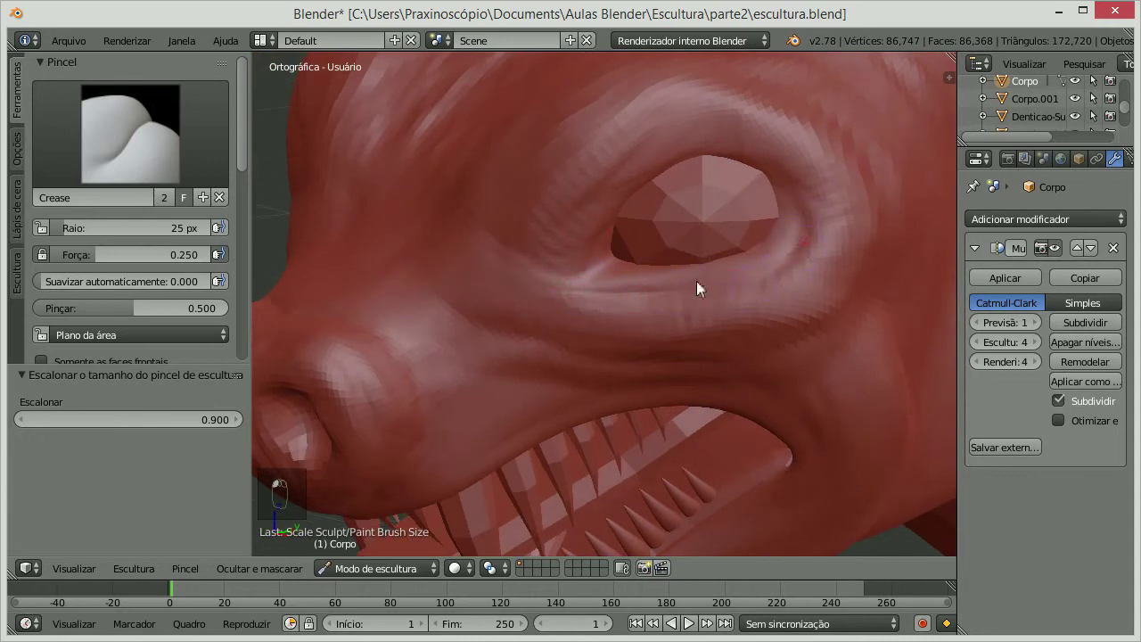
- Crease the eye socket rim and enlarge the Crease brush to 44 px
left_click_drag(782, 221, 643, 210)
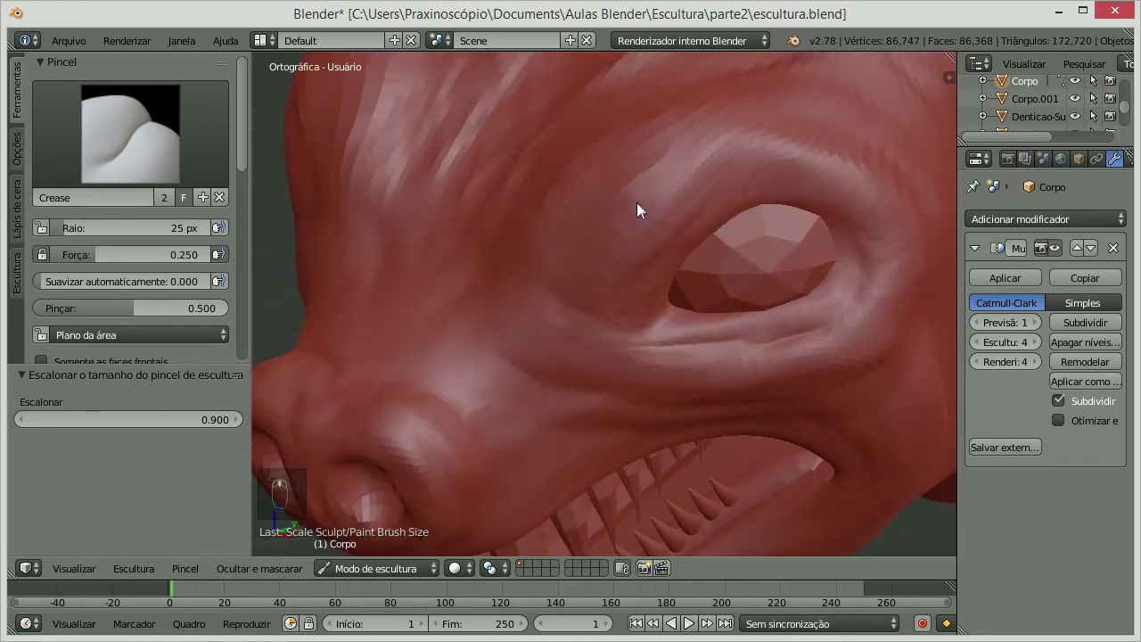
key("]")
left_click_drag(536, 170, 663, 95)
left_click(586, 174)
- Deepen the creases all around the eye socket with the larger brush
left_click_drag(679, 114, 800, 185)
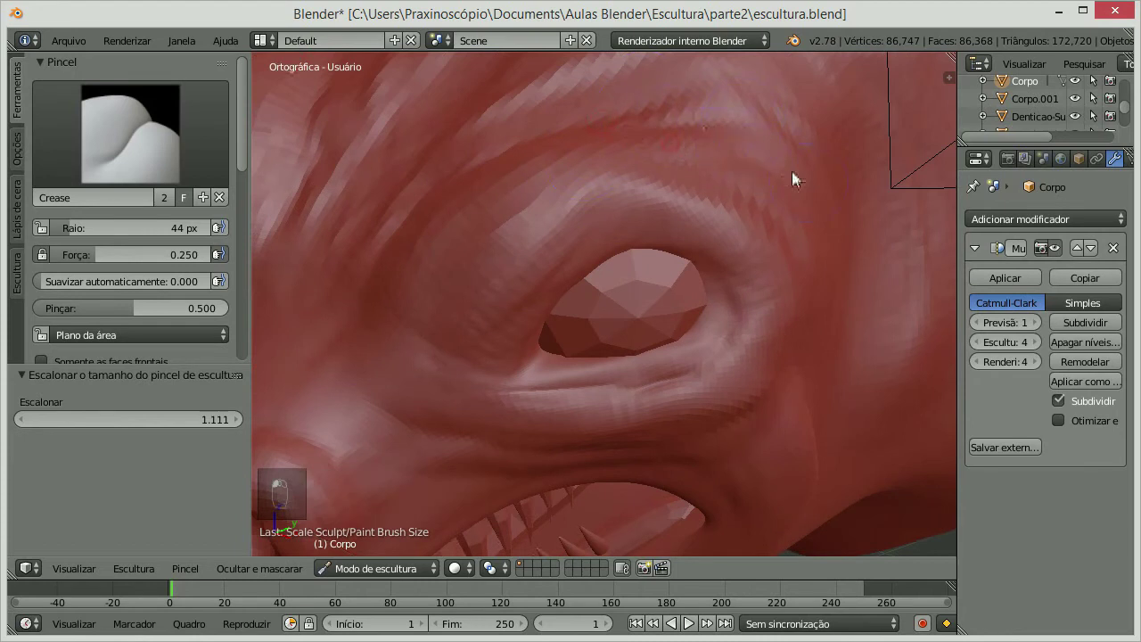
left_click_drag(804, 194, 705, 188)
left_click_drag(726, 186, 656, 246)
left_click_drag(656, 246, 649, 206)
left_click_drag(649, 206, 580, 480)
left_click_drag(633, 319, 620, 219)
left_click_drag(620, 219, 531, 288)
left_click_drag(531, 288, 693, 268)
left_click_drag(547, 337, 507, 362)
left_click_drag(718, 290, 535, 301)
left_click_drag(530, 366, 565, 371)
left_click_drag(575, 270, 444, 266)
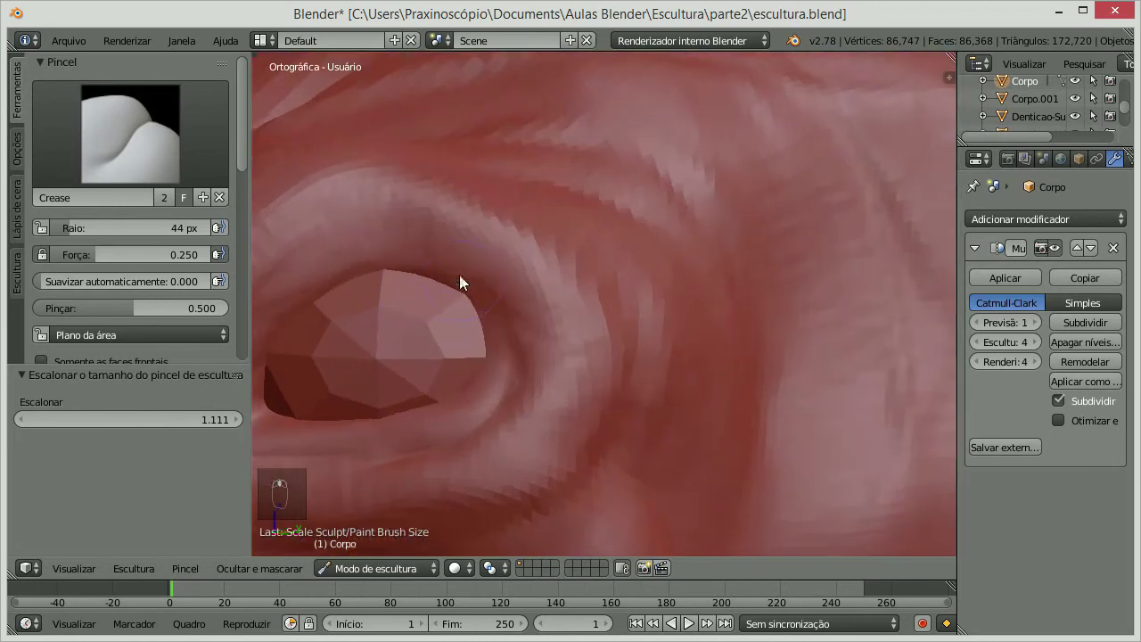
- Carve wrinkles around the eye socket and brow
left_click_drag(603, 232, 480, 266)
left_click_drag(480, 266, 767, 210)
left_click_drag(492, 202, 802, 200)
left_click_drag(802, 200, 812, 290)
left_click_drag(813, 291, 810, 255)
left_click_drag(809, 255, 829, 296)
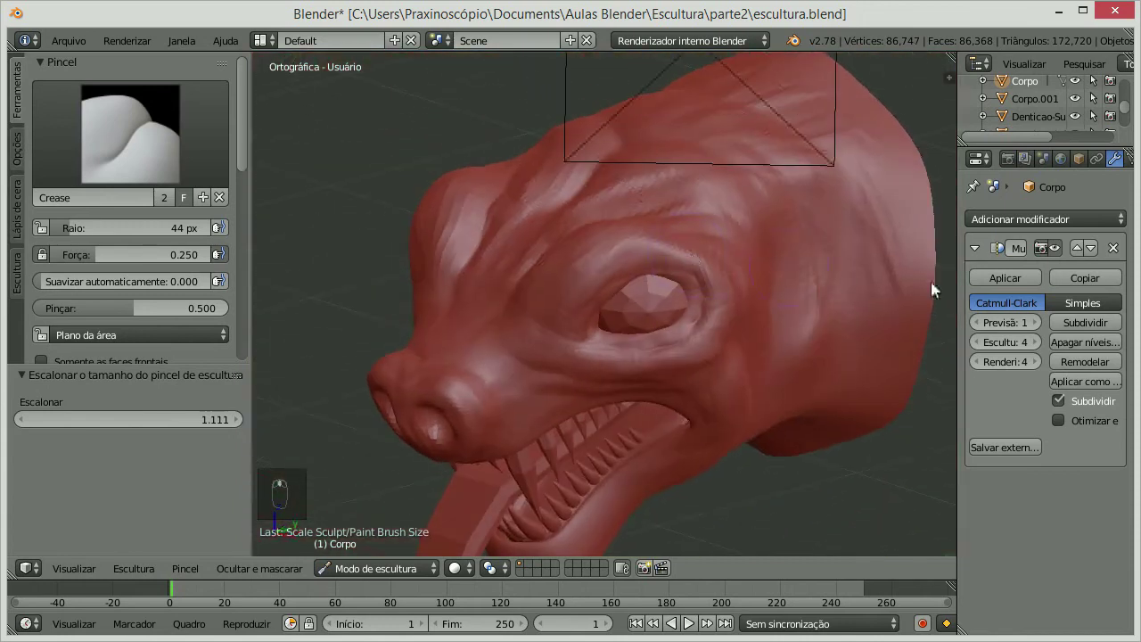
- Switch to Clay Strips and subdivide the Multires head to sculpt level 5
left_click_drag(1083, 329, 1058, 282)
left_click_drag(1058, 281, 552, 213)
left_click_drag(552, 212, 523, 216)
left_click_drag(333, 319, 564, 242)
- Build clay-strip wrinkles above the eye, across the brow and along the side of the snout
left_click_drag(565, 242, 517, 263)
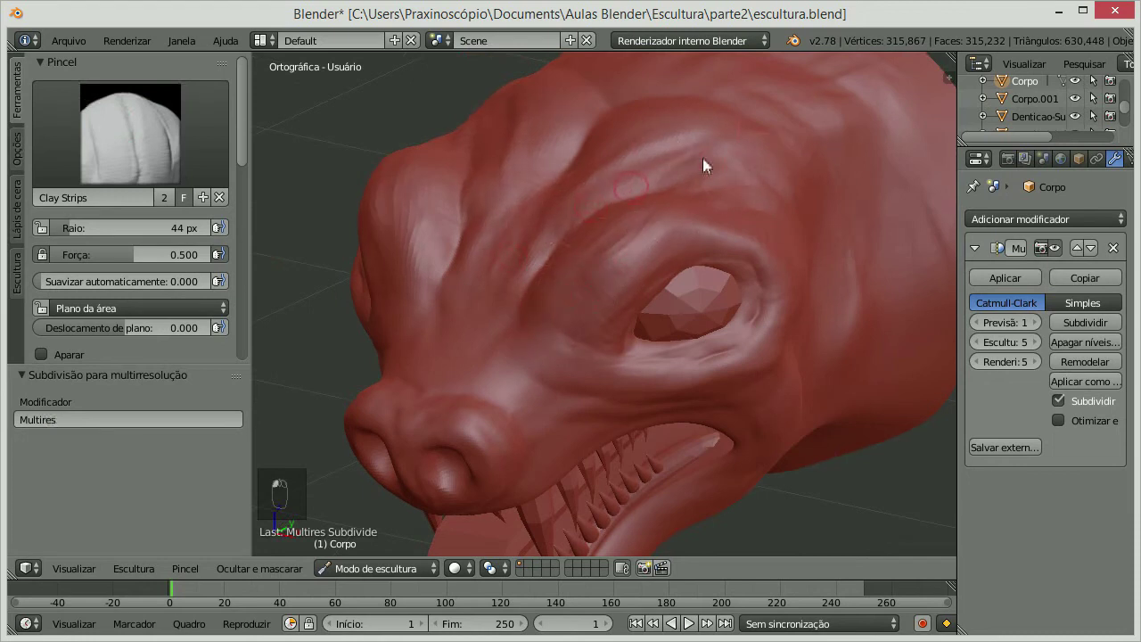
left_click_drag(593, 283, 563, 262)
left_click_drag(564, 262, 594, 284)
left_click_drag(594, 283, 634, 314)
left_click_drag(453, 394, 548, 281)
left_click_drag(560, 329, 726, 290)
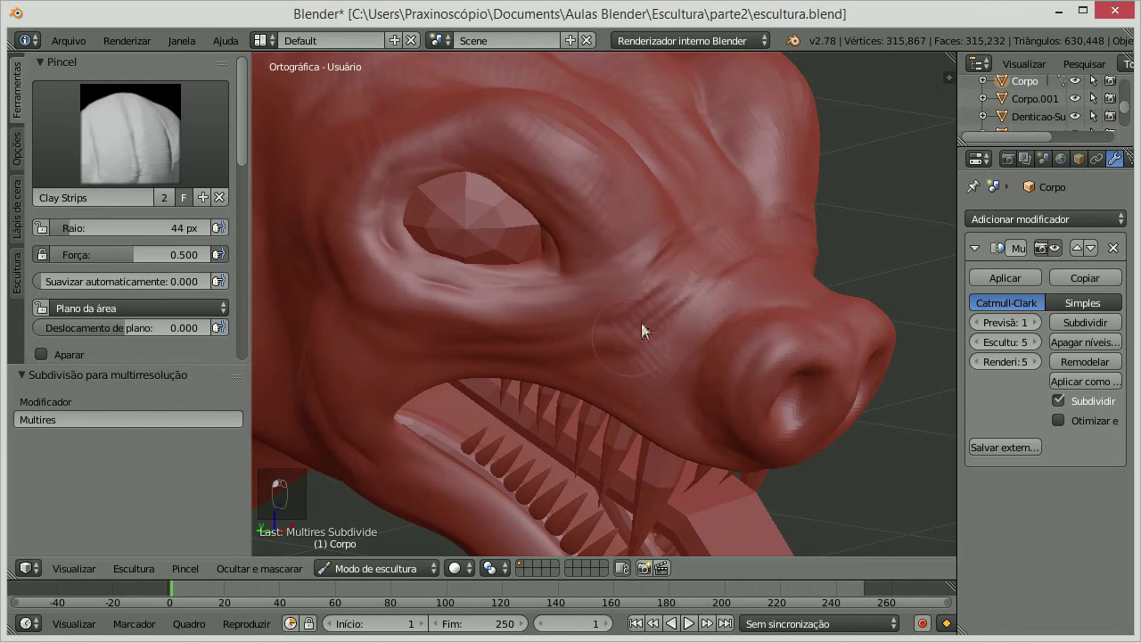
left_click_drag(757, 291, 845, 256)
left_click_drag(825, 258, 691, 319)
left_click(691, 319)
- Smooth the wrinkles between eye and snout and the rough forehead skin
key("]")
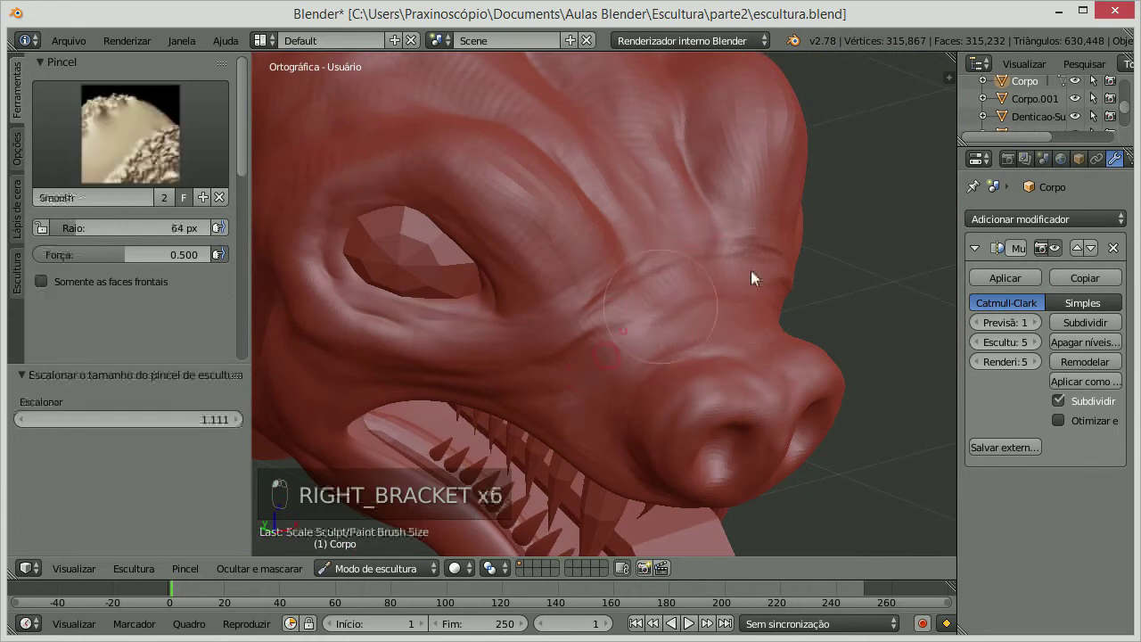
left_click(690, 283)
left_click_drag(584, 279, 555, 258)
left_click_drag(524, 222, 554, 115)
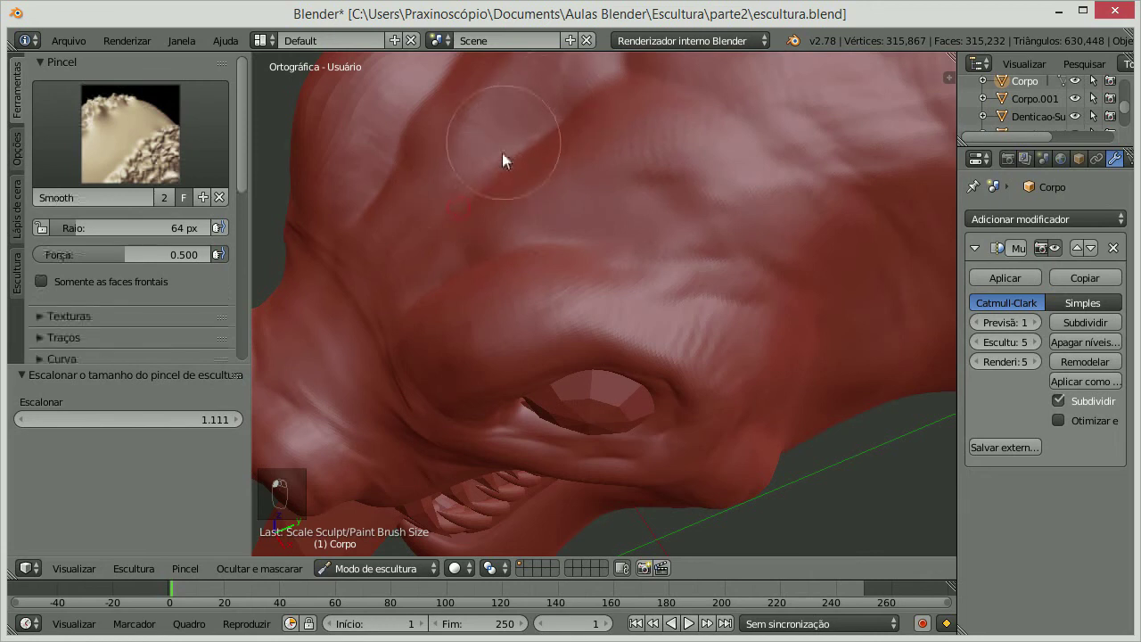
left_click_drag(563, 201, 664, 197)
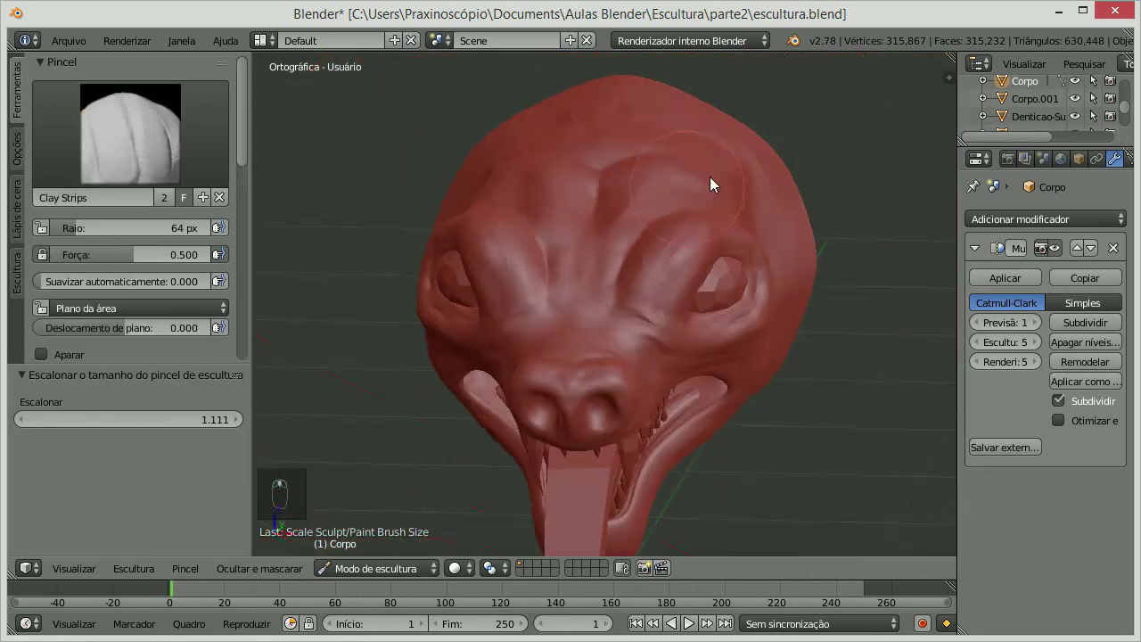
- Orbit to the front to look over the lower jaw and teeth up close
left_click_drag(735, 198, 617, 252)
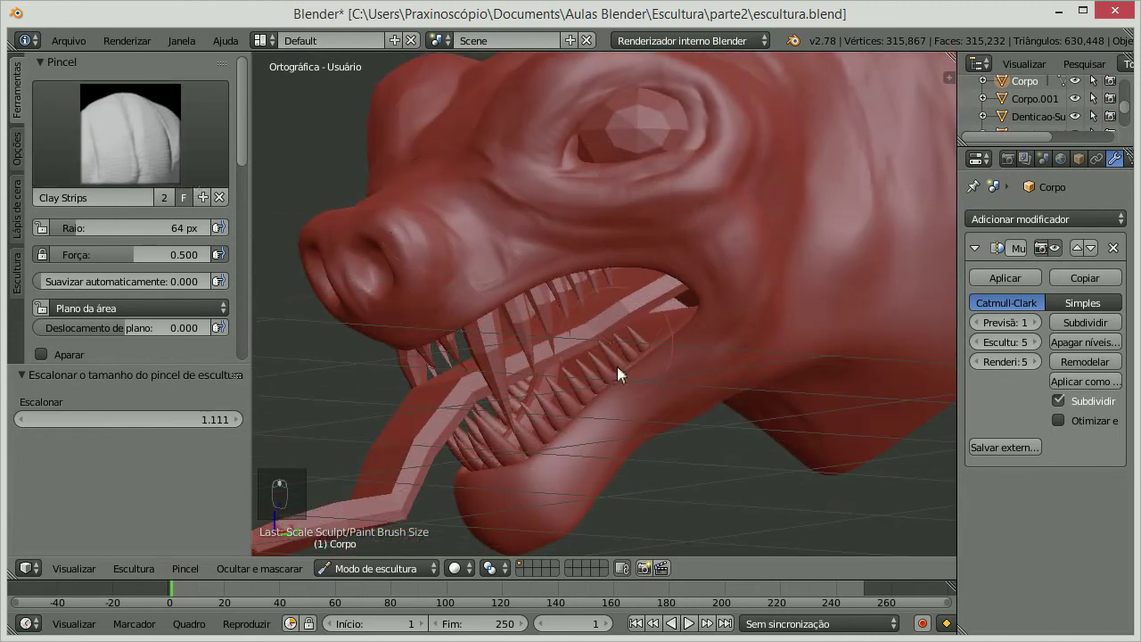
left_click_drag(492, 421, 406, 440)
left_click_drag(406, 439, 632, 295)
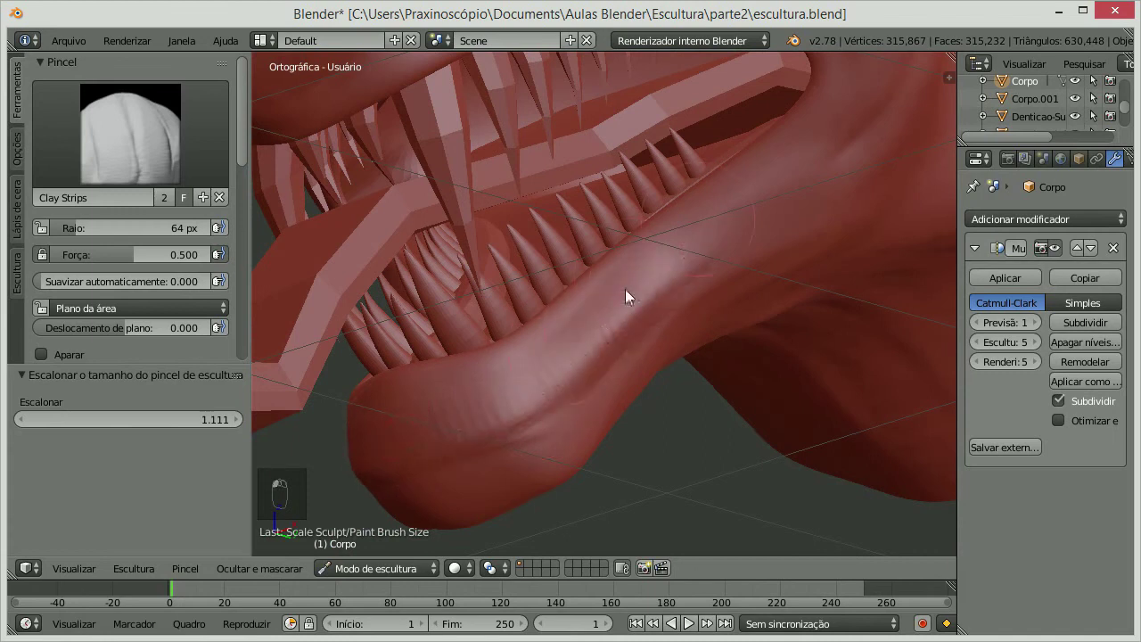
- Orbit around the inside of the mouth to view the lower lip
left_click_drag(568, 457, 592, 358)
left_click_drag(592, 358, 627, 354)
left_click_drag(627, 354, 517, 401)
left_click_drag(516, 402, 569, 382)
left_click_drag(569, 383, 991, 338)
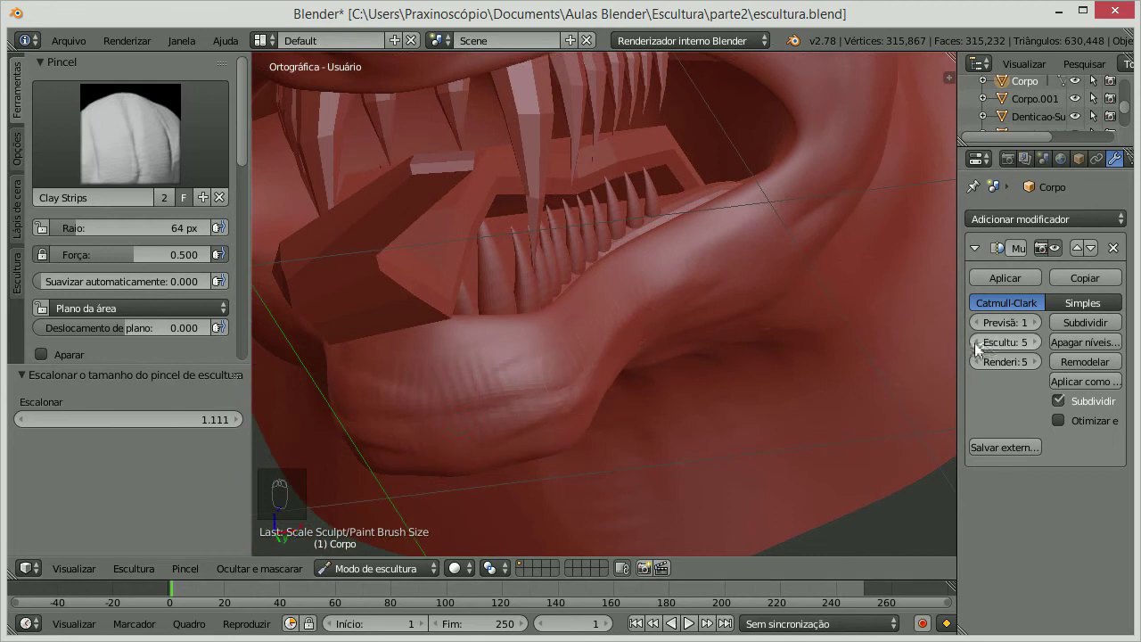
- Lower the Multires sculpt level to 3 for coarse shaping
left_click_drag(980, 341, 426, 411)
left_click_drag(384, 423, 383, 422)
left_click_drag(570, 344, 1041, 336)
left_click_drag(1040, 336, 499, 412)
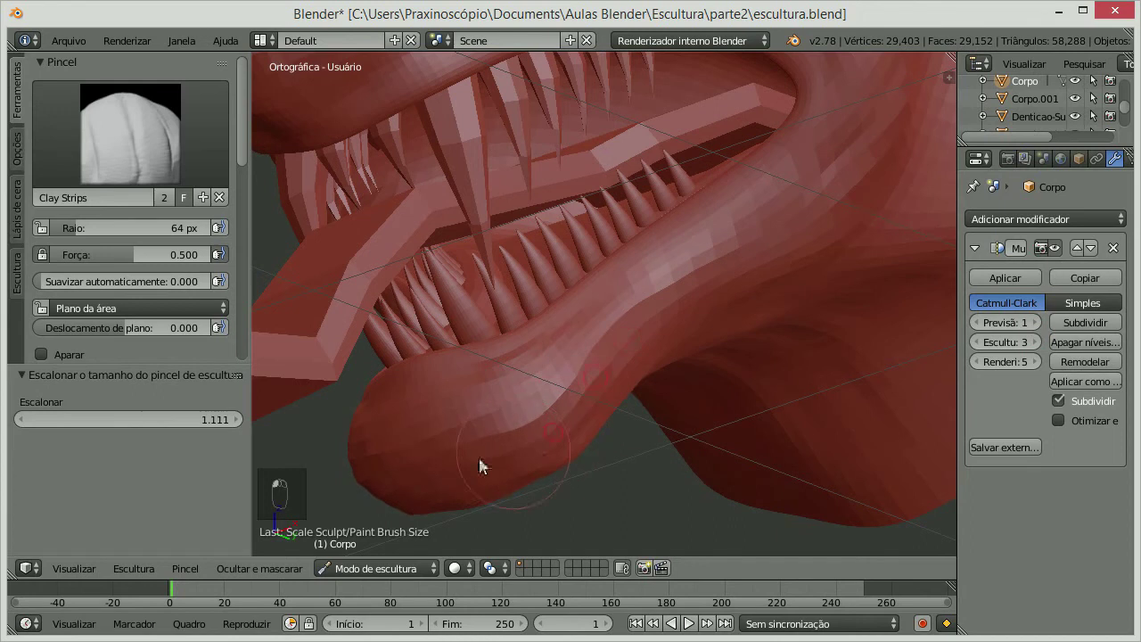
- Build up the lower lip shape with Clay Strips from the side
left_click_drag(594, 351, 231, 214)
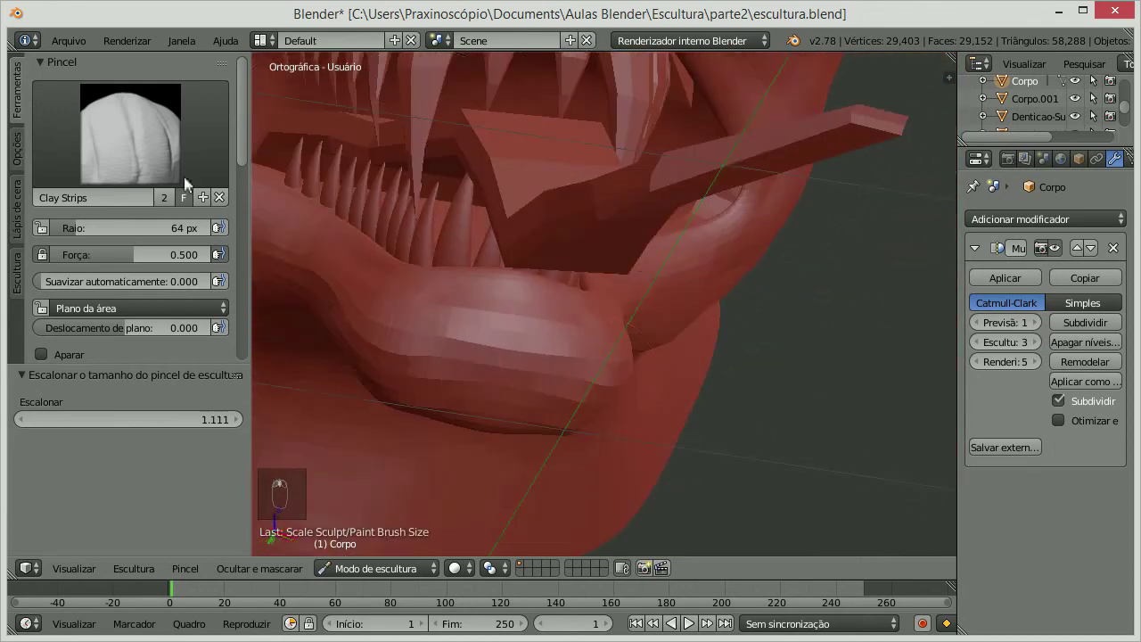
left_click_drag(565, 275, 519, 398)
left_click_drag(649, 288, 621, 300)
left_click_drag(622, 300, 611, 387)
left_click_drag(596, 455, 785, 207)
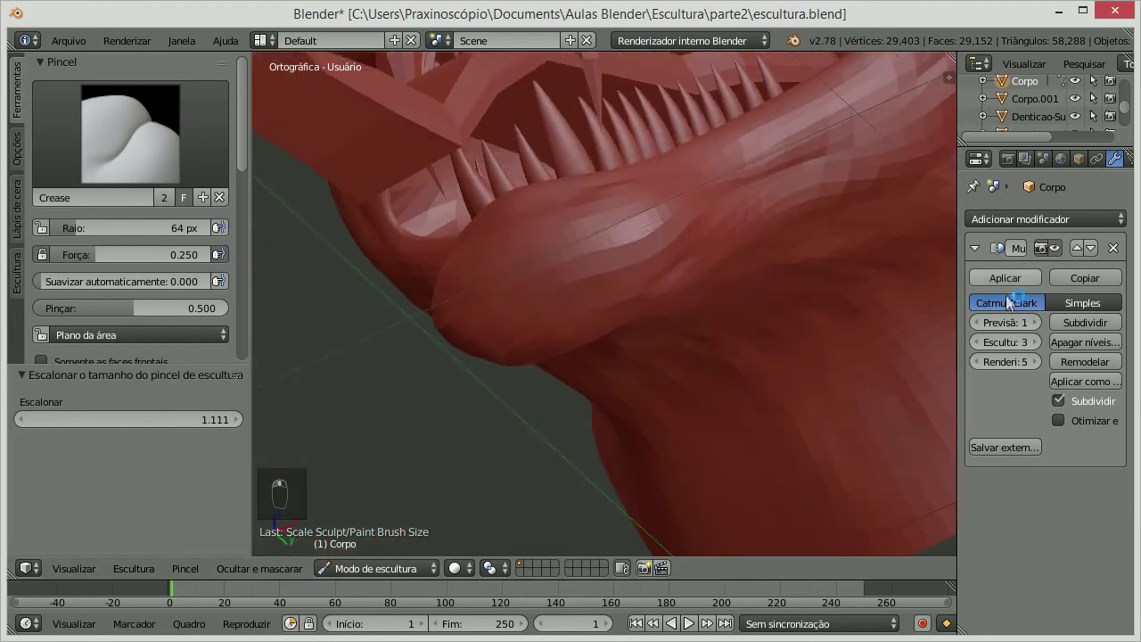
- Crease a line along the lower lip, then set the sculpt level back to 5
left_click_drag(1050, 347, 1039, 352)
left_click_drag(1039, 352, 598, 196)
left_click_drag(597, 195, 641, 168)
left_click_drag(640, 169, 604, 200)
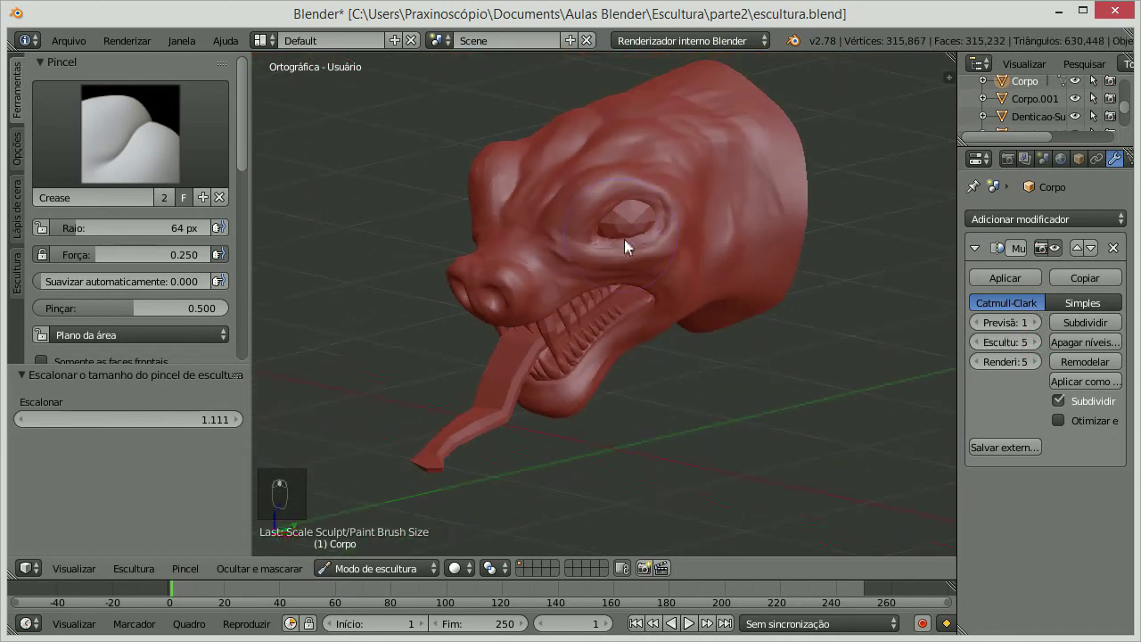
left_click_drag(566, 254, 1121, 318)
- Subdivide the head to sculpt level 6 and crease skin lines above the eye and on the brow
left_click_drag(1121, 317, 511, 182)
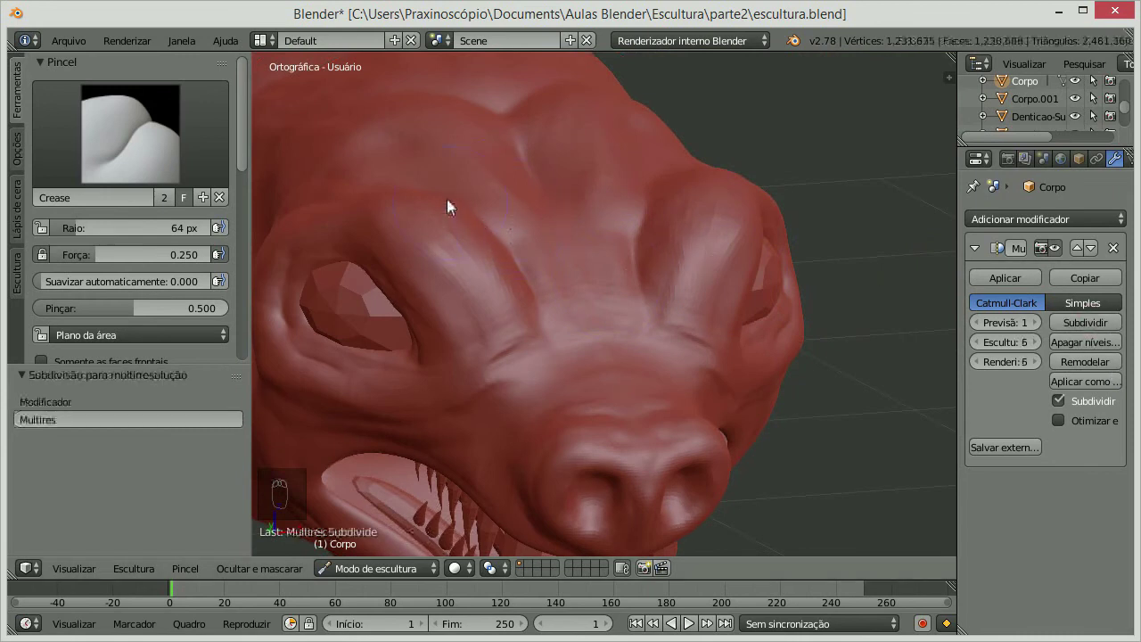
left_click_drag(399, 207, 511, 262)
middle_click(512, 261)
left_click_drag(574, 204, 602, 198)
left_click_drag(602, 198, 589, 227)
left_click_drag(588, 227, 668, 231)
left_click_drag(693, 275, 665, 254)
- Crease lines on the snout and sculpt wrinkles on the side of the head
middle_click(665, 254)
left_click(628, 243)
left_click_drag(626, 256, 624, 271)
middle_click(719, 389)
left_click_drag(772, 310, 838, 349)
left_click_drag(839, 349, 785, 262)
left_click_drag(786, 262, 533, 216)
left_click_drag(532, 216, 607, 262)
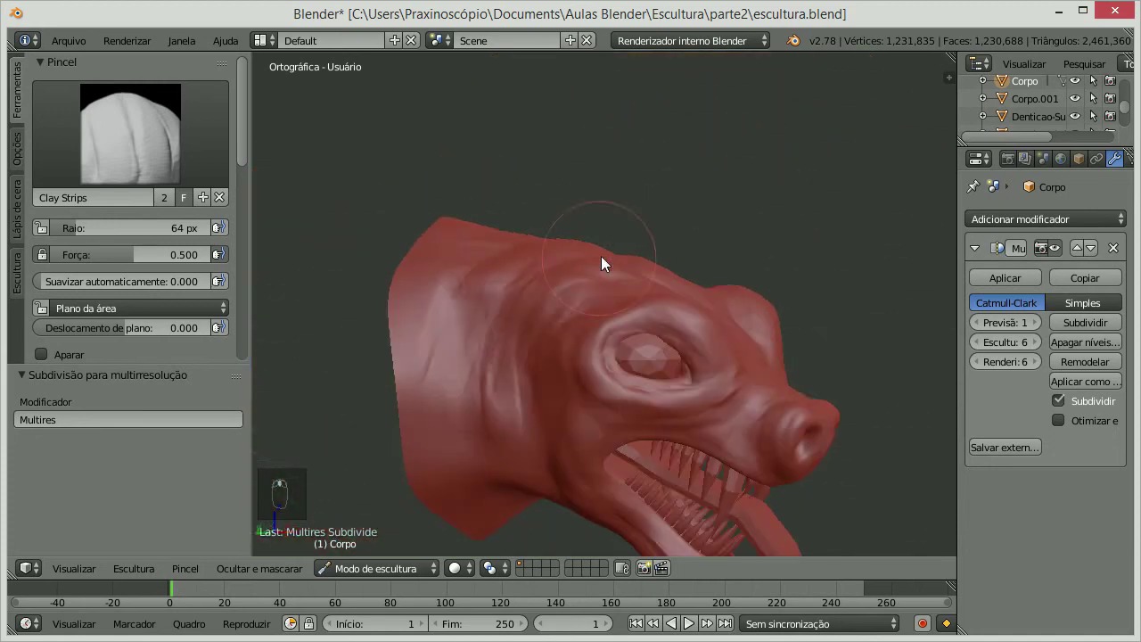
- Build wrinkles along the top of the head, on the cheek and across the forehead
left_click_drag(510, 379, 529, 341)
left_click_drag(529, 341, 559, 234)
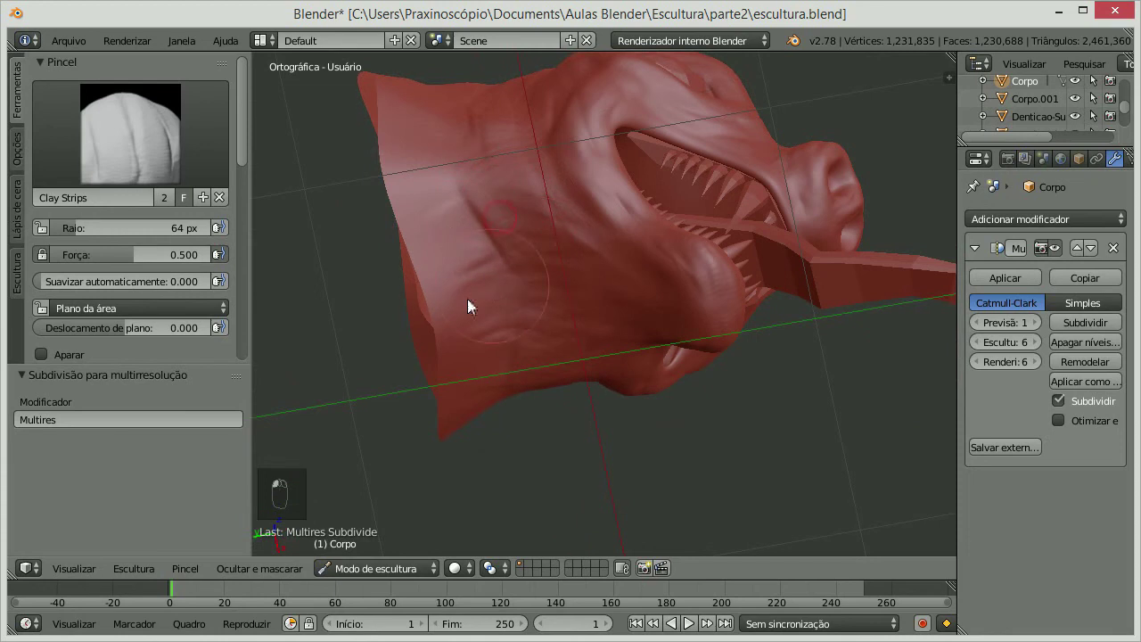
left_click_drag(594, 234, 573, 241)
left_click_drag(556, 343, 546, 338)
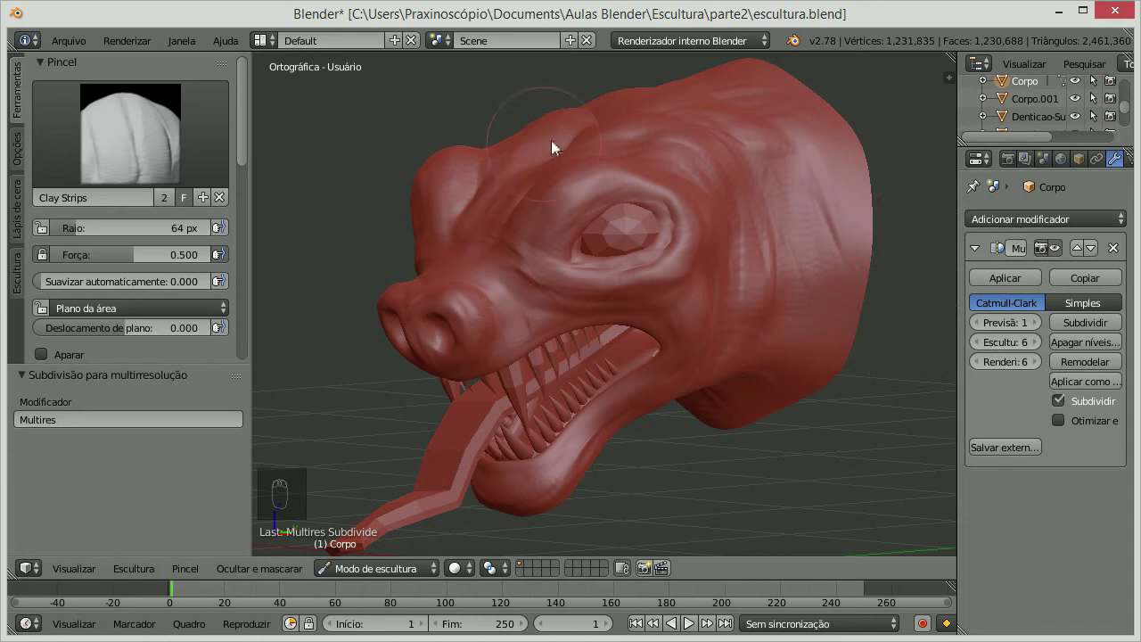
left_click_drag(616, 294, 577, 275)
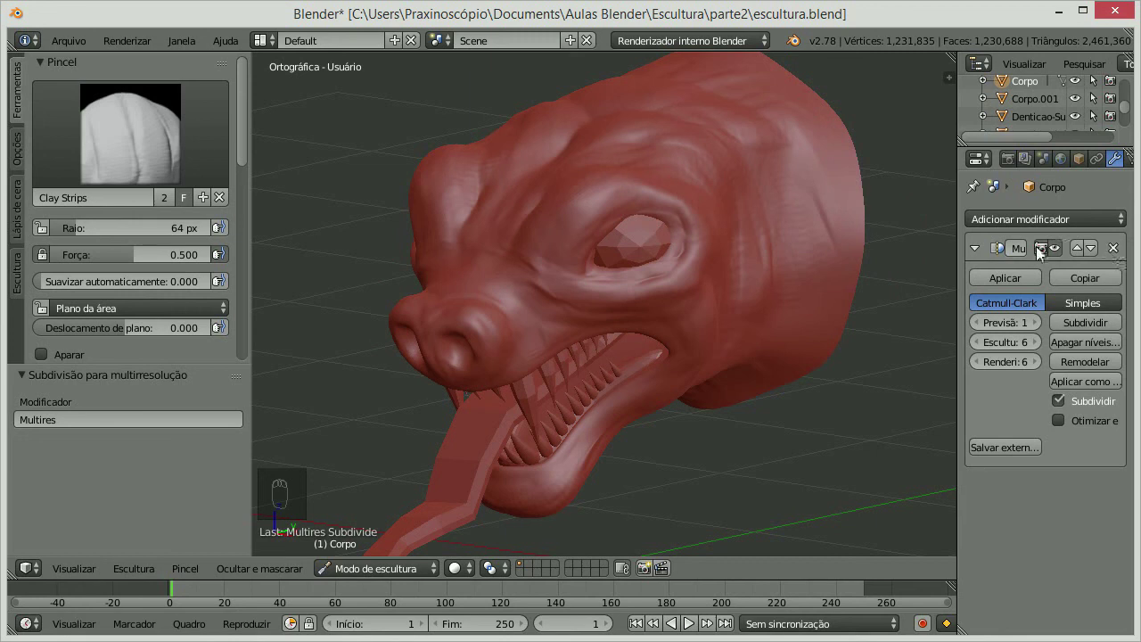
- Toggle the Multires viewport display off and on again, then inspect the restored level-6 detail
left_click(1067, 261)
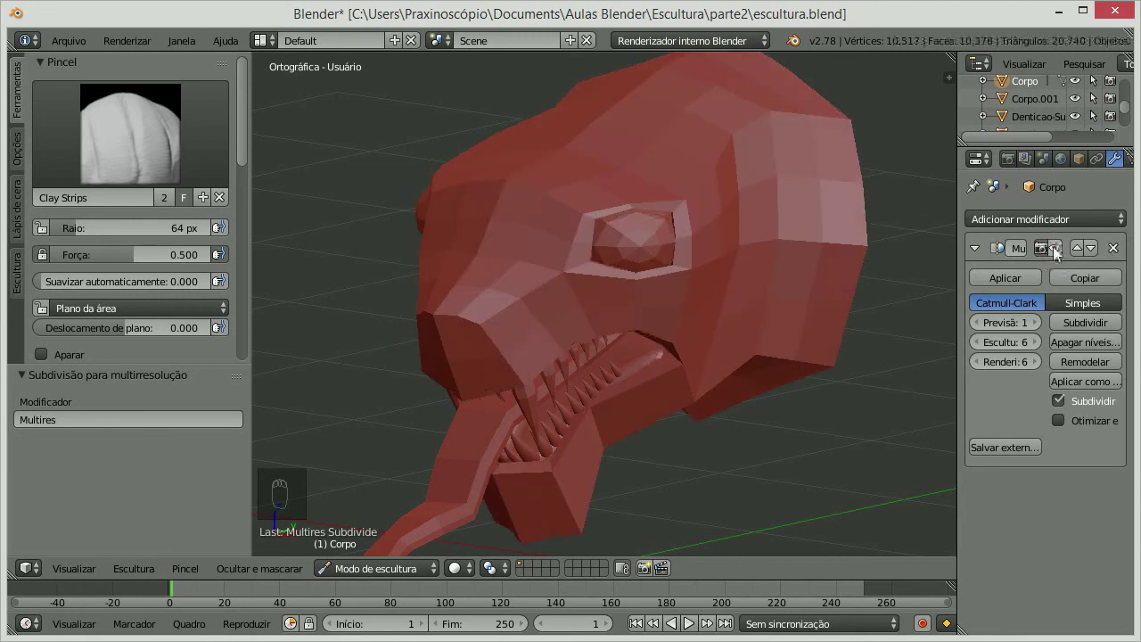
left_click(1065, 259)
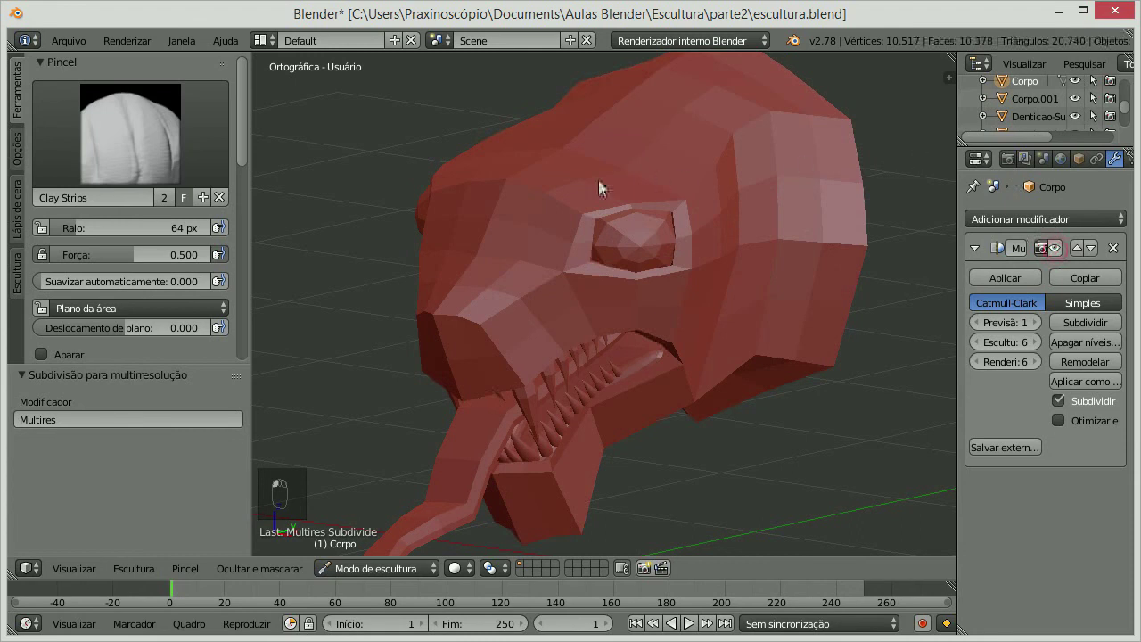
left_click_drag(501, 209, 486, 236)
left_click_drag(527, 204, 493, 212)
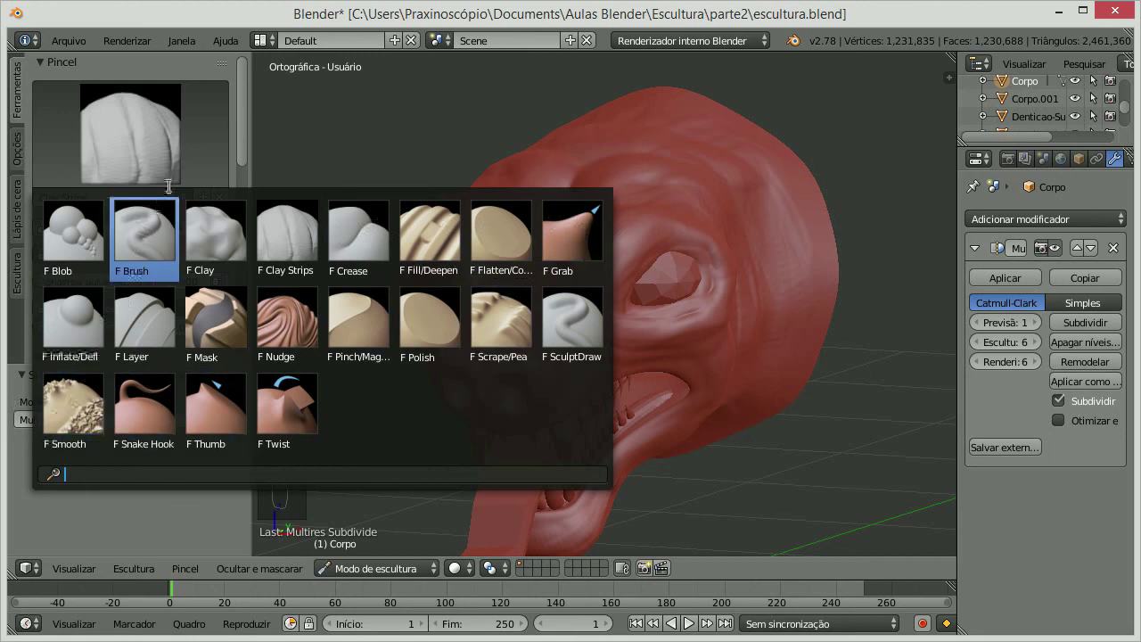
- Stroke Clay Strips wrinkles along the top of the head, forehead and upper head
left_click_drag(668, 142, 565, 213)
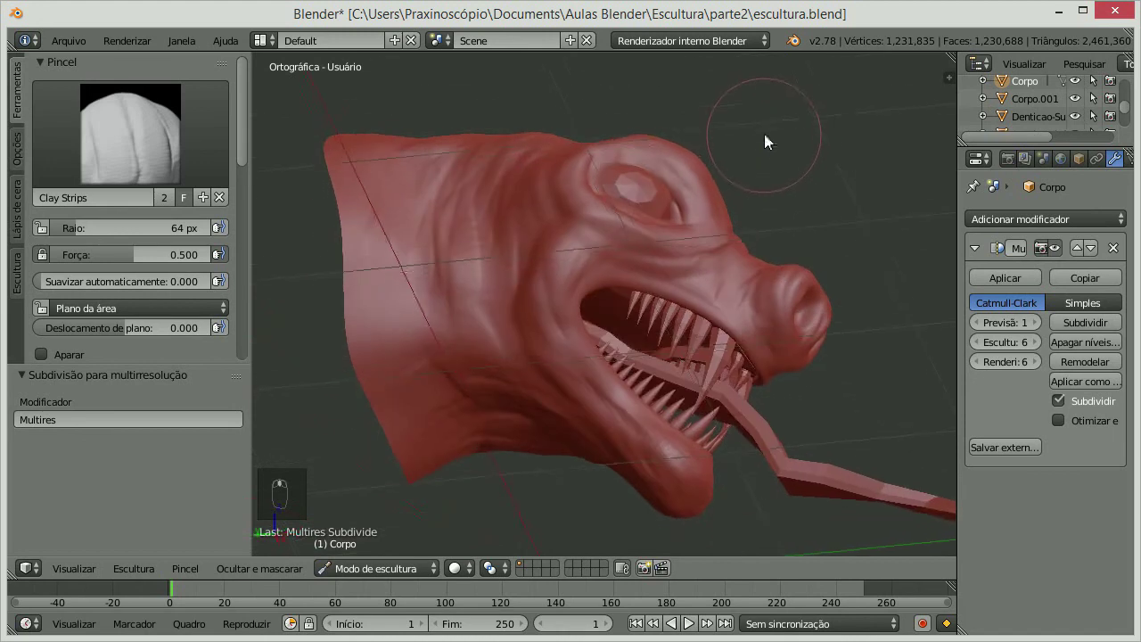
left_click_drag(526, 196, 577, 195)
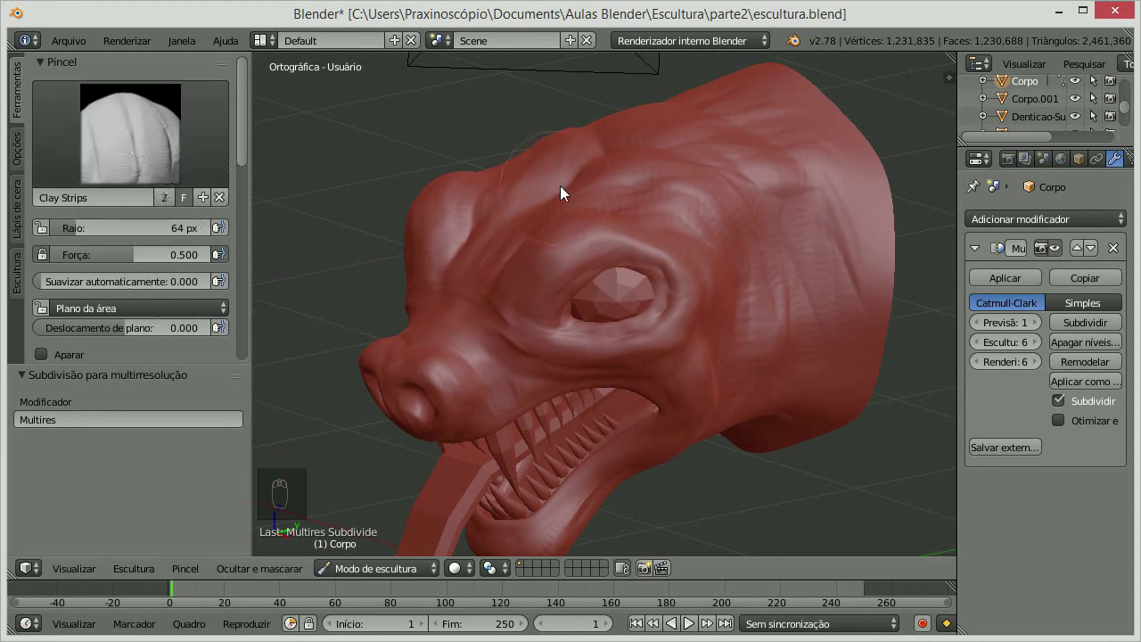
left_click_drag(711, 189, 636, 212)
left_click_drag(642, 232, 668, 207)
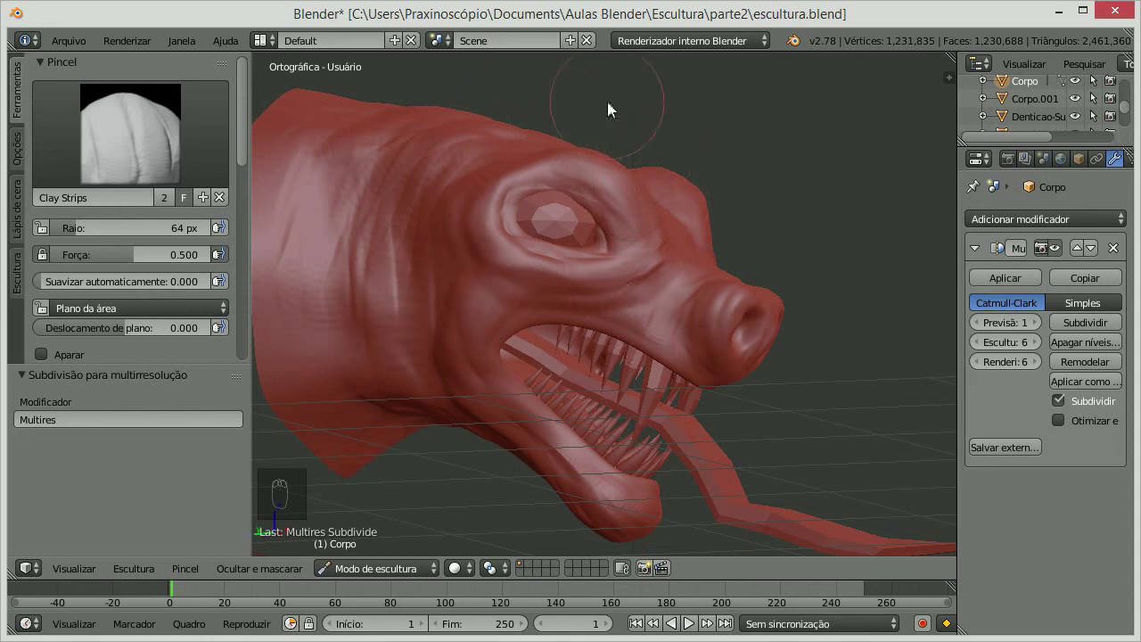
- Add wrinkles across the brow, cheek and neck skin from the front view
left_click_drag(541, 168, 513, 222)
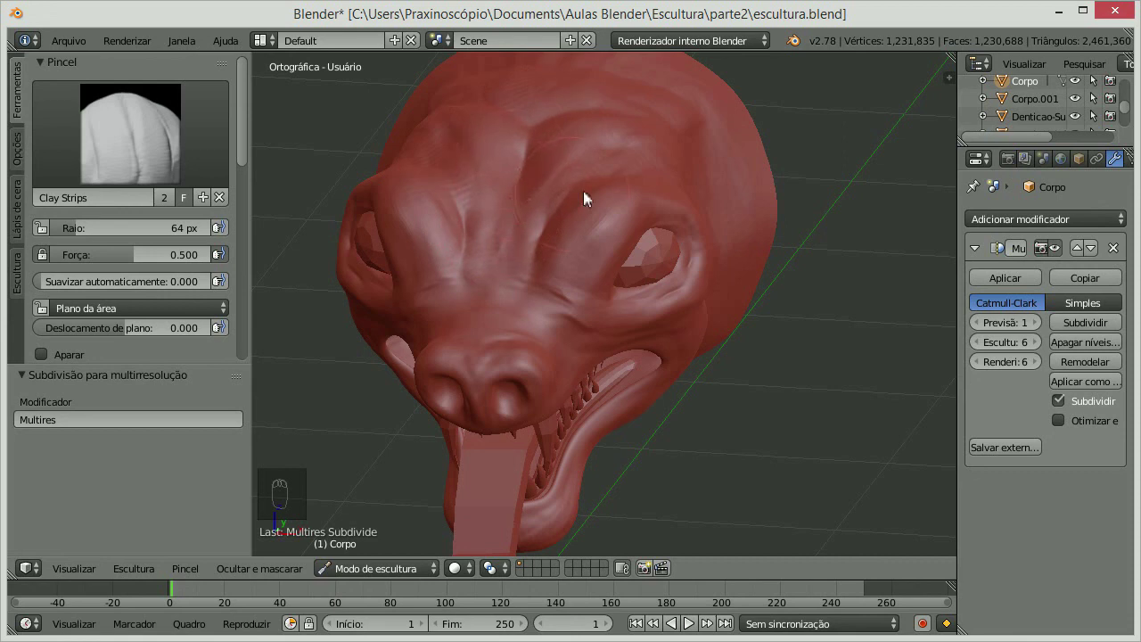
left_click_drag(593, 213, 683, 158)
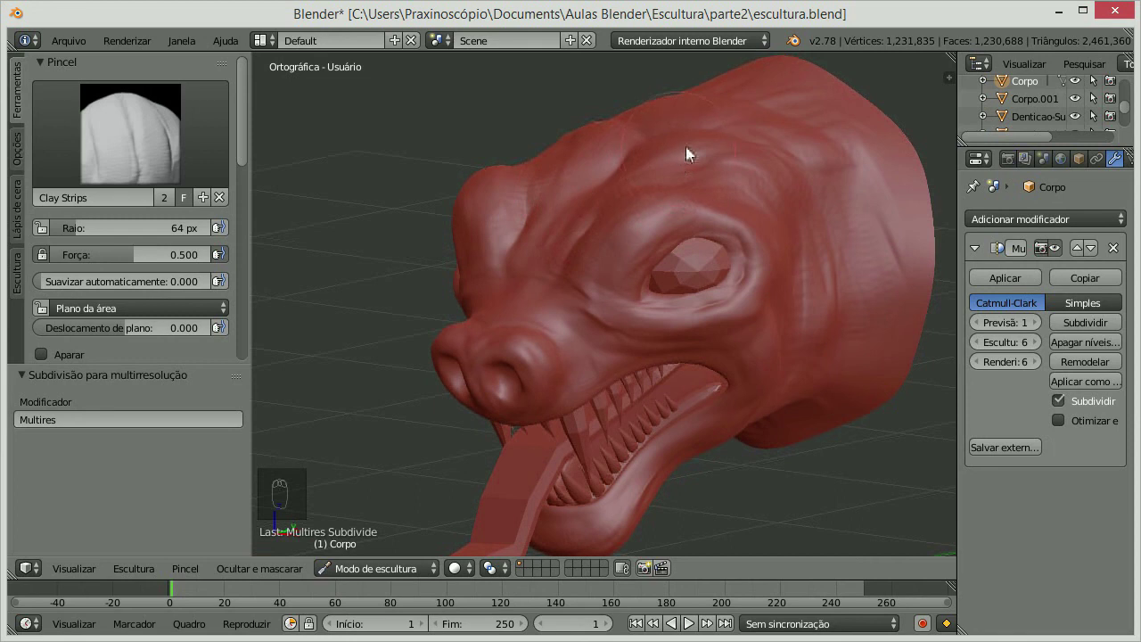
left_click_drag(669, 170, 538, 187)
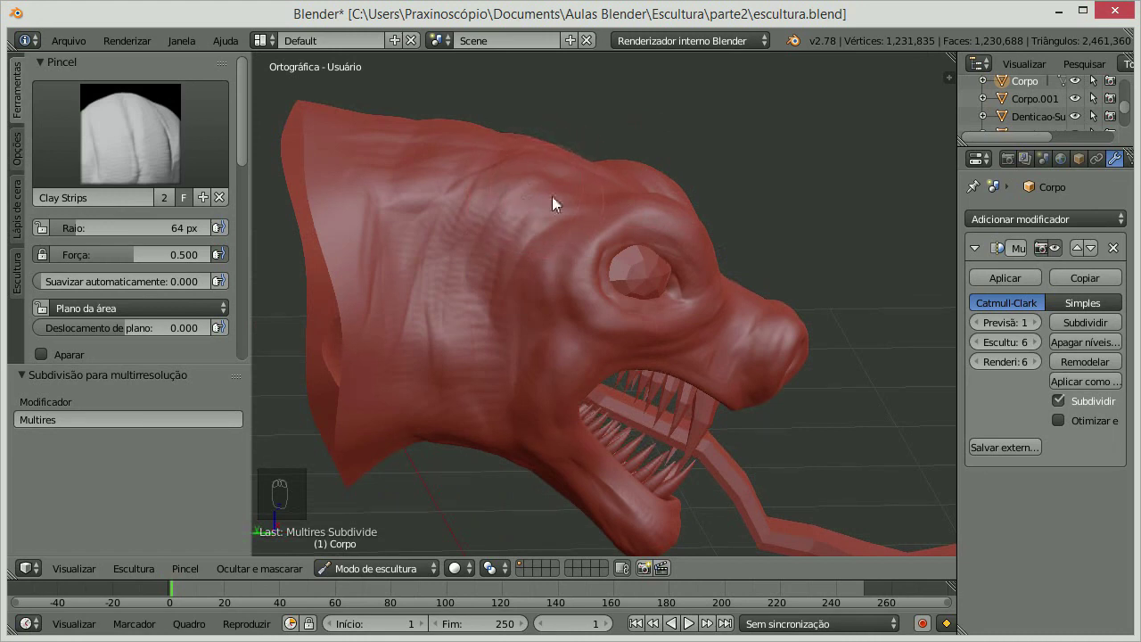